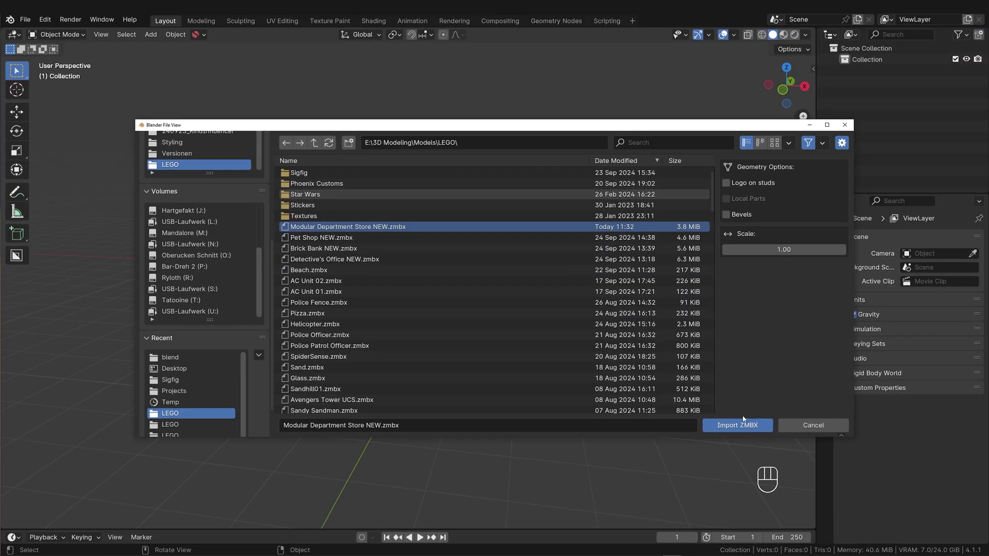
Import Modular Department Store NEW.zmbx and orbit around the imported building.
{"action": "left_click_drag", "start_coordinate": [529, 318], "coordinate": [737, 39]}
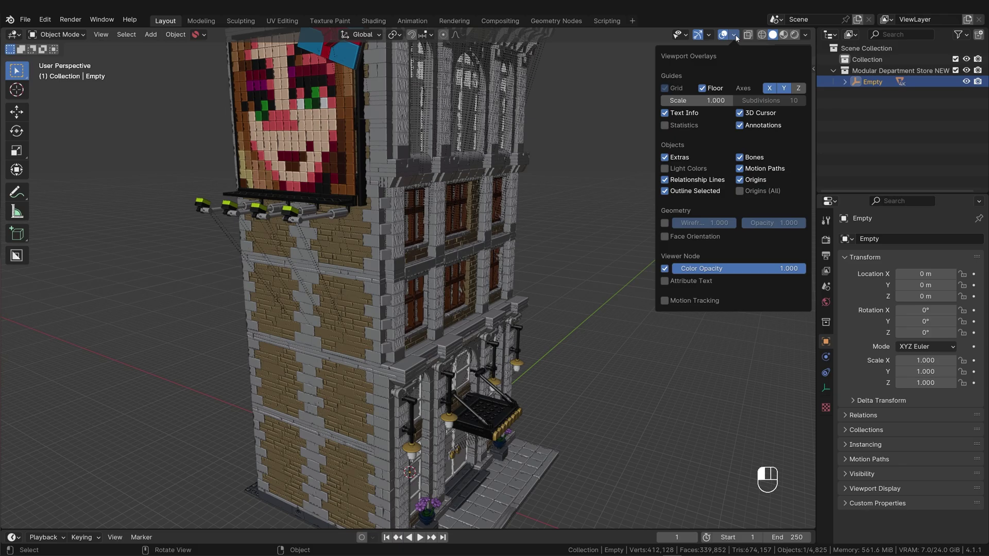
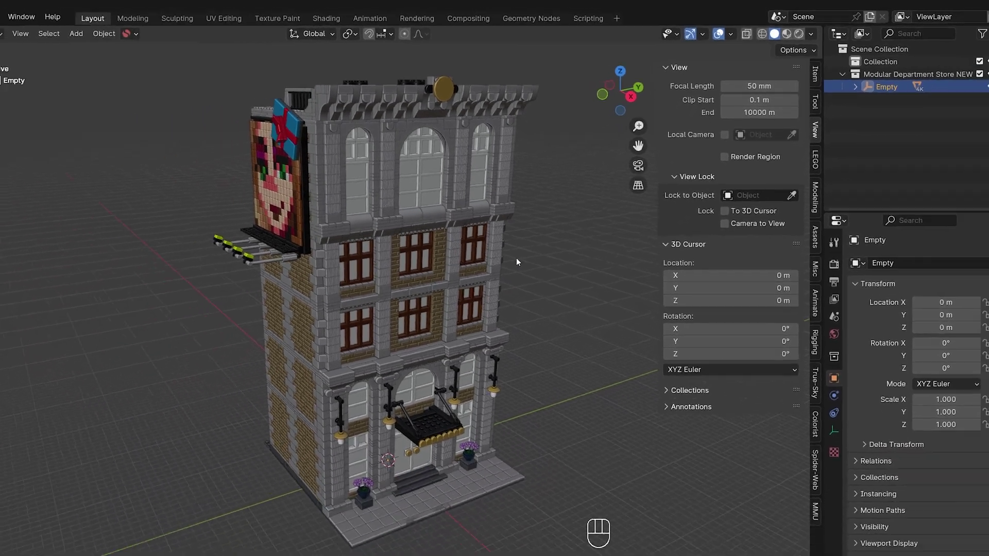
{"action": "key", "text": "n"}
{"action": "middle_click", "coordinate": [515, 273]}
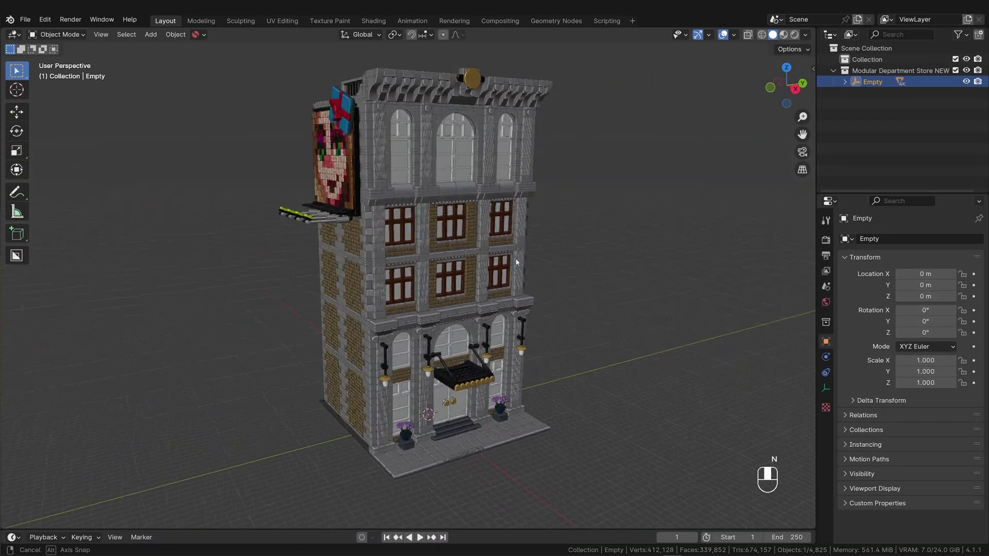
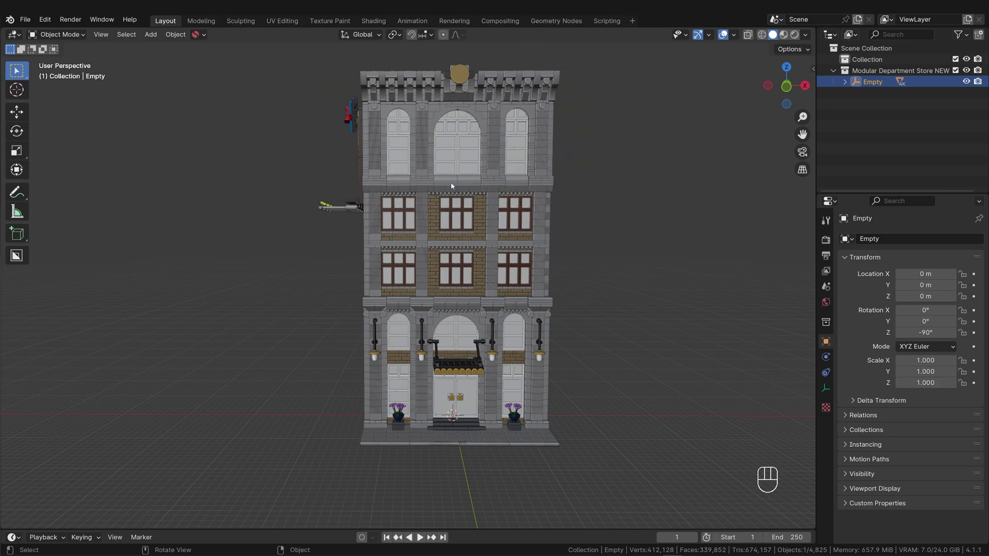
Collapse the store's object list and view the facade straight-on in Front Orthographic.
{"action": "left_click_drag", "start_coordinate": [443, 198], "coordinate": [462, 207]}
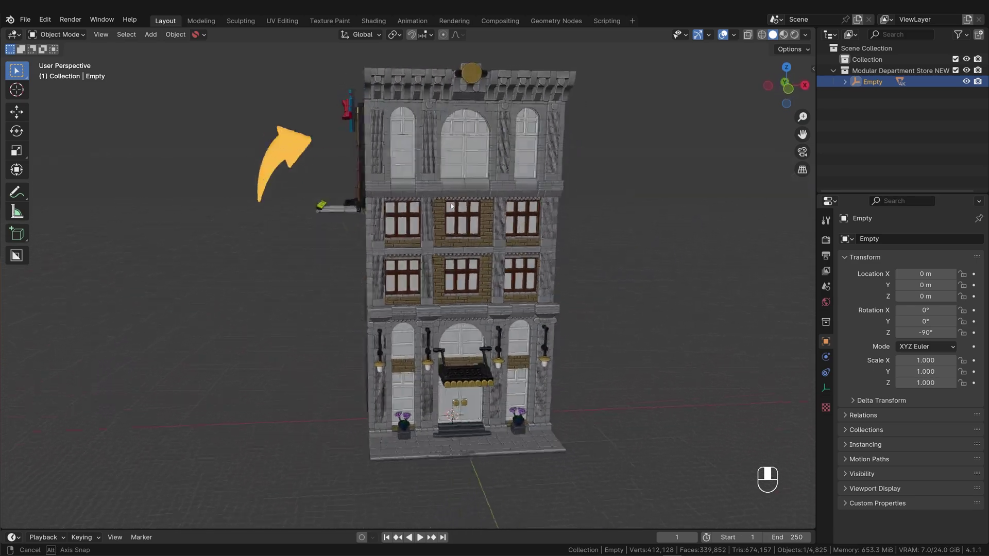
{"action": "left_click", "coordinate": [459, 204]}
{"action": "left_click_drag", "start_coordinate": [460, 204], "coordinate": [467, 251]}
{"action": "key", "text": "KP_1"}
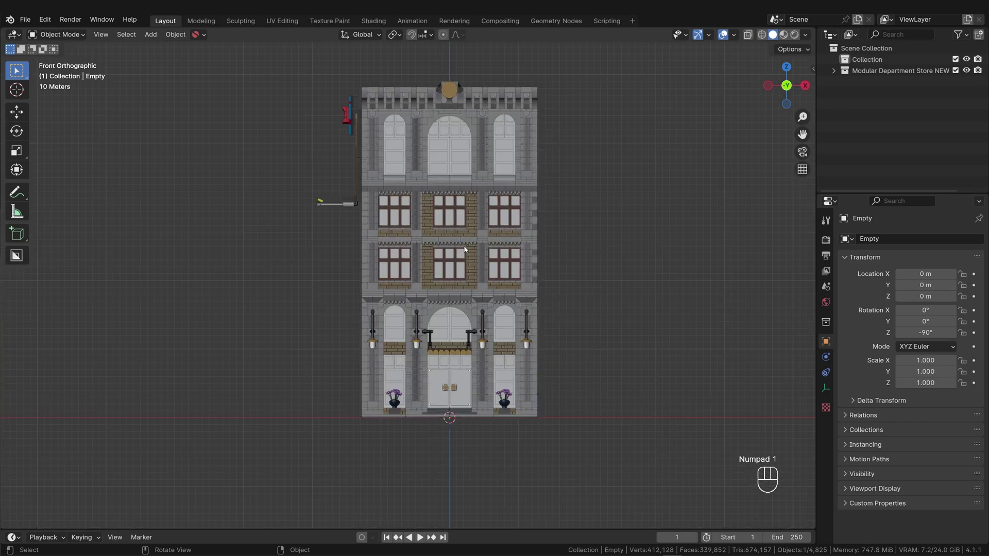
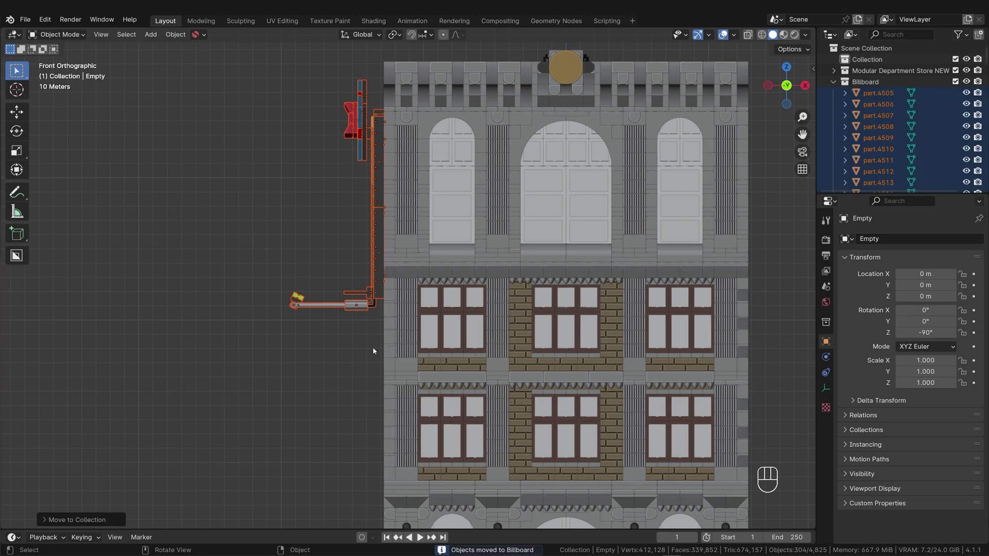
Hide the new Billboard collection in the Outliner.
{"action": "left_click", "coordinate": [958, 84]}
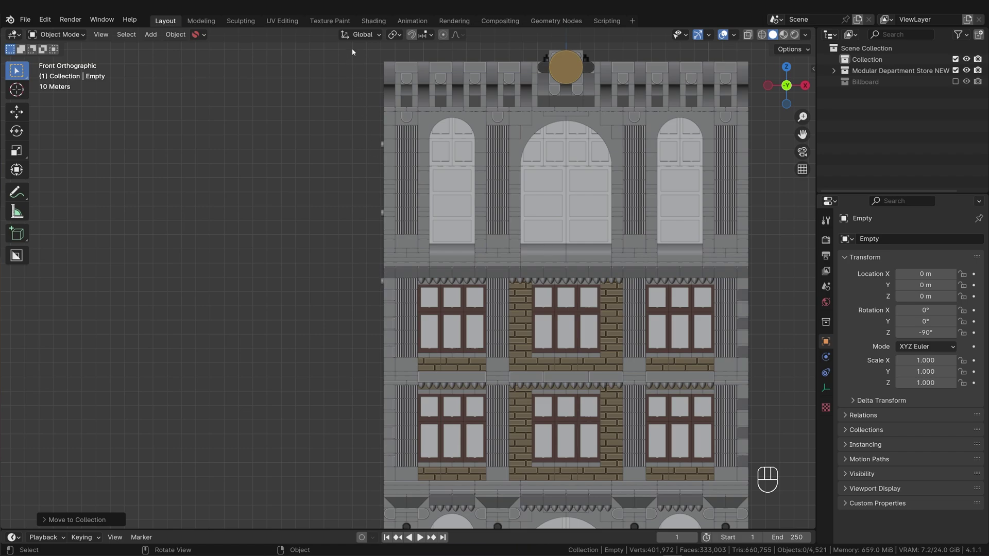
Box-select the top storey and paint-deselect lower-floor pieces caught in the selection.
{"action": "left_click_drag", "start_coordinate": [368, 53], "coordinate": [763, 277]}
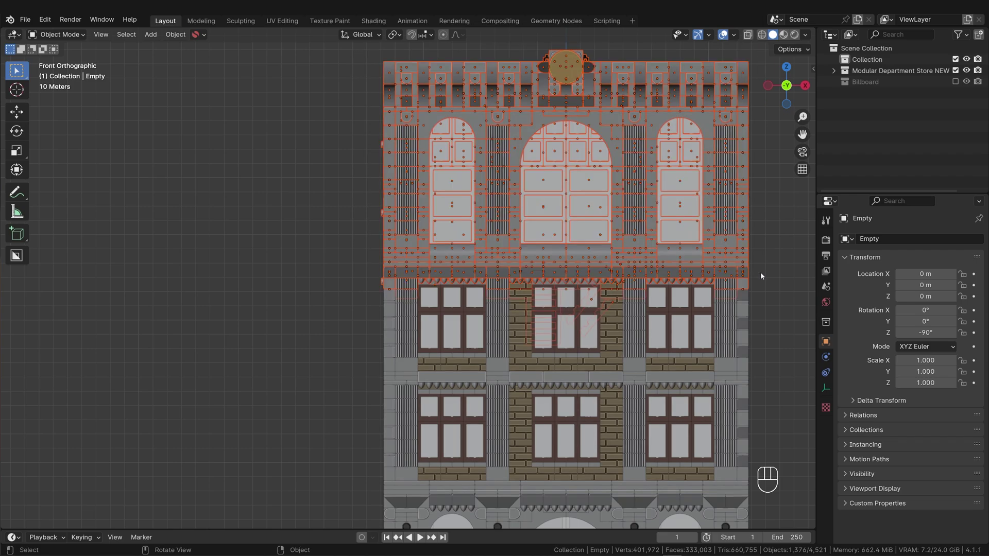
{"action": "key", "text": "g"}
{"action": "left_click_drag", "start_coordinate": [665, 289], "coordinate": [714, 290]}
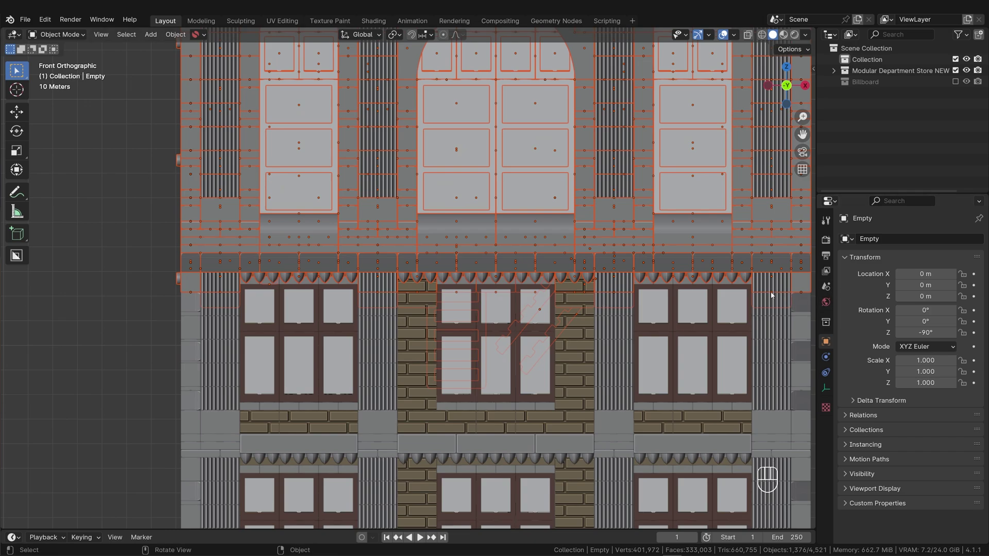
{"action": "middle_click", "coordinate": [760, 307]}
{"action": "key", "text": "c"}
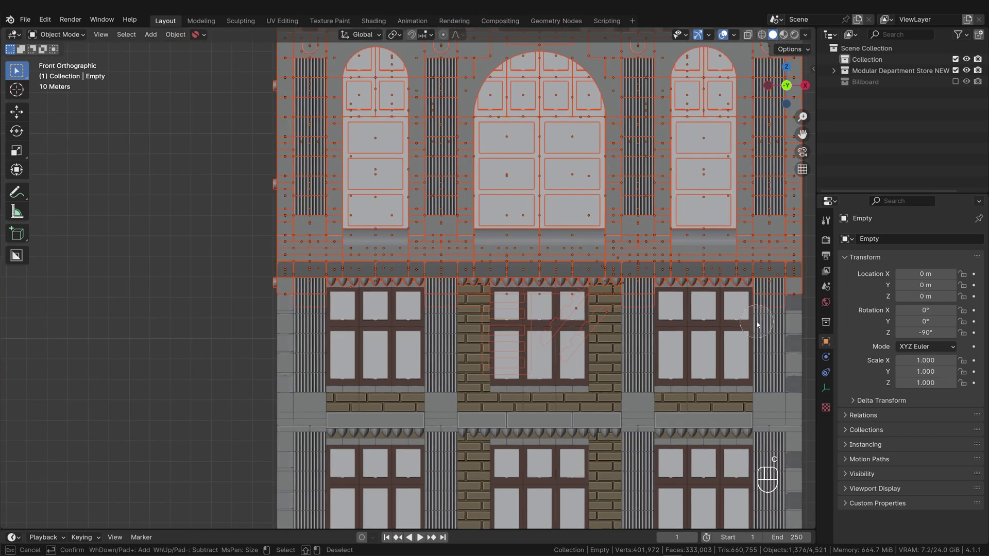
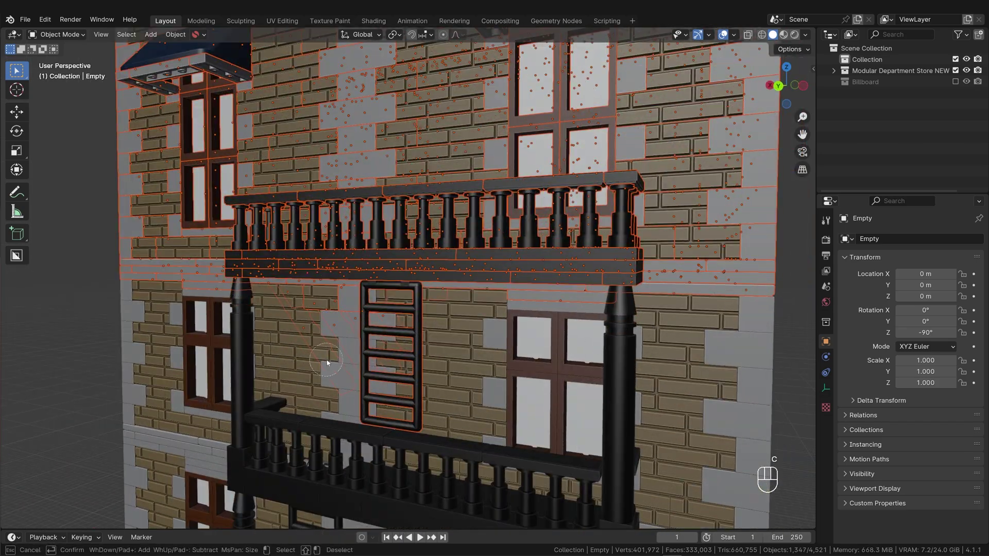
{"action": "middle_click", "coordinate": [381, 366]}
{"action": "middle_click", "coordinate": [434, 352]}
{"action": "middle_click", "coordinate": [458, 356]}
{"action": "left_click_drag", "start_coordinate": [460, 358], "coordinate": [429, 356]}
{"action": "middle_click", "coordinate": [336, 362]}
{"action": "middle_click", "coordinate": [321, 367]}
Finish cleaning the selection, test-lift it on Z, then gather the roof pieces into a new Roof collection.
{"action": "left_click_drag", "start_coordinate": [252, 379], "coordinate": [554, 340]}
{"action": "key", "text": "c"}
{"action": "middle_click", "coordinate": [531, 352]}
{"action": "middle_click", "coordinate": [509, 379]}
{"action": "middle_click", "coordinate": [503, 385]}
{"action": "middle_click", "coordinate": [502, 385]}
{"action": "key", "text": "g"}
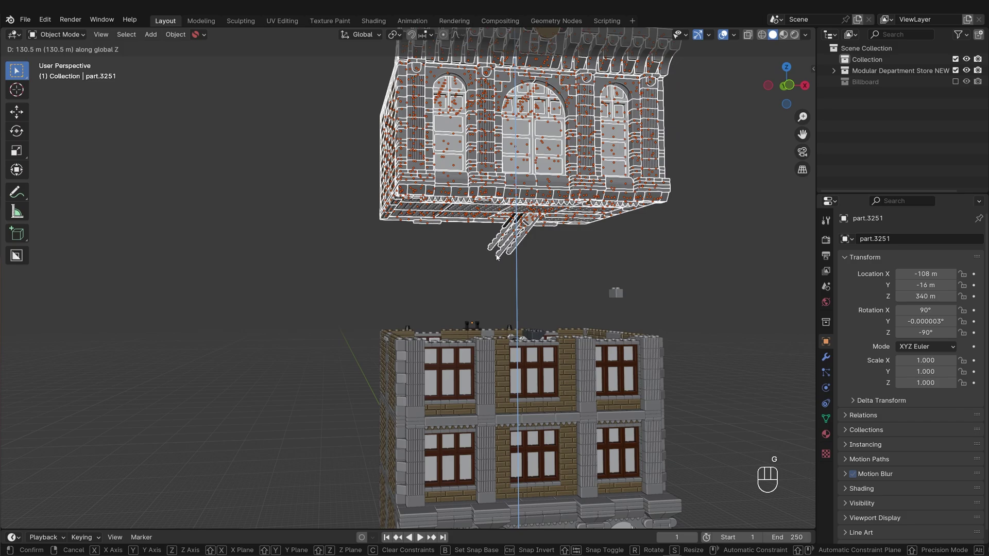
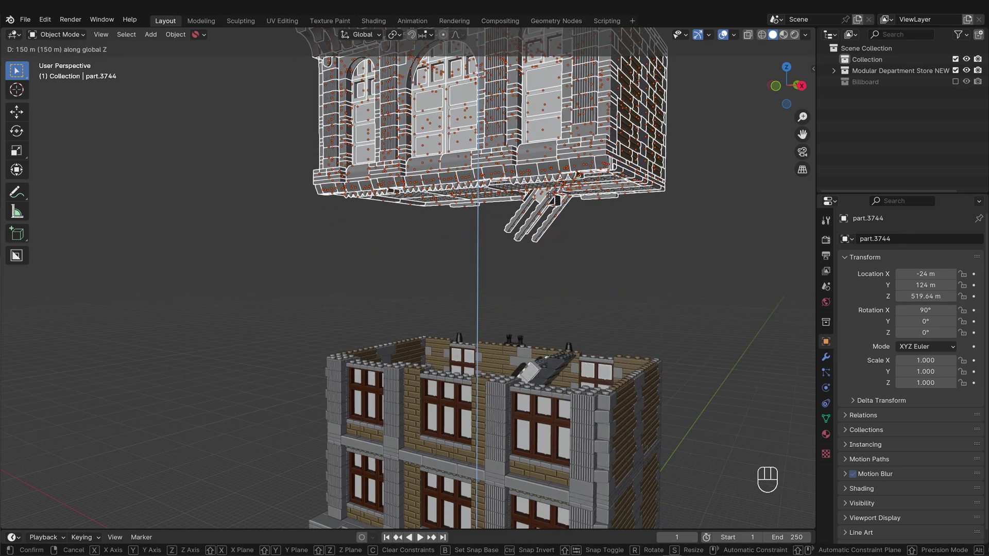
{"action": "key", "text": "m"}
{"action": "key", "text": "o"}
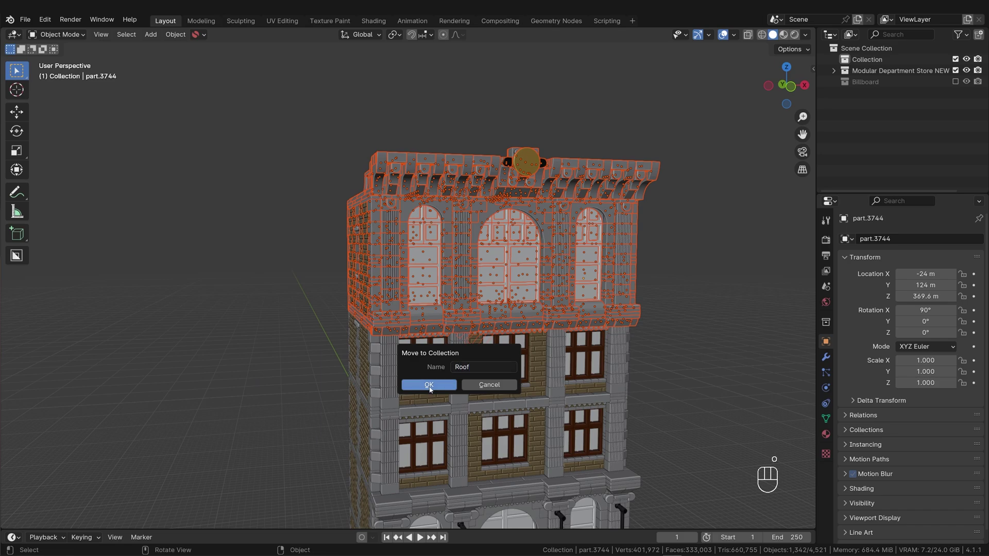
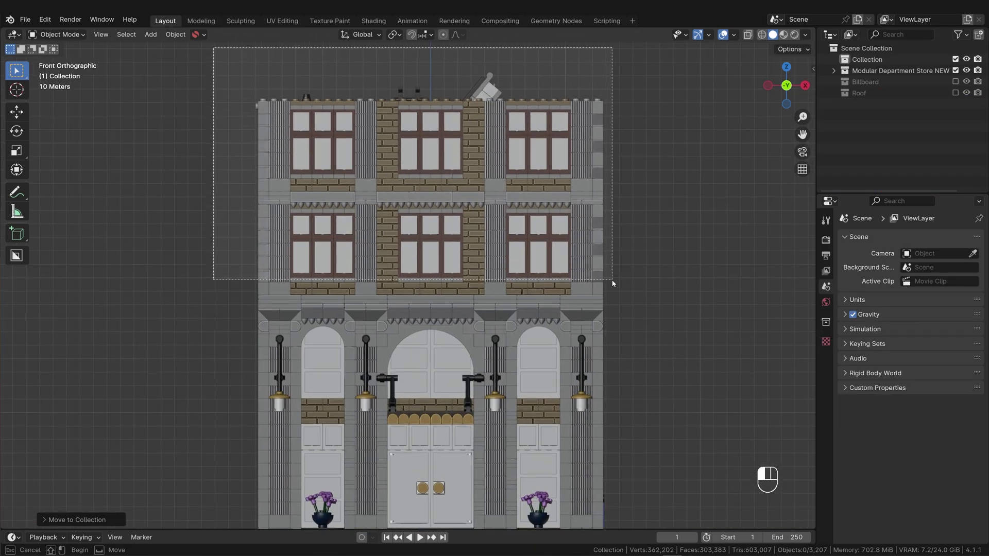
Orbit the view around the selected middle floors.
{"action": "middle_click", "coordinate": [620, 294]}
{"action": "middle_click", "coordinate": [695, 275]}
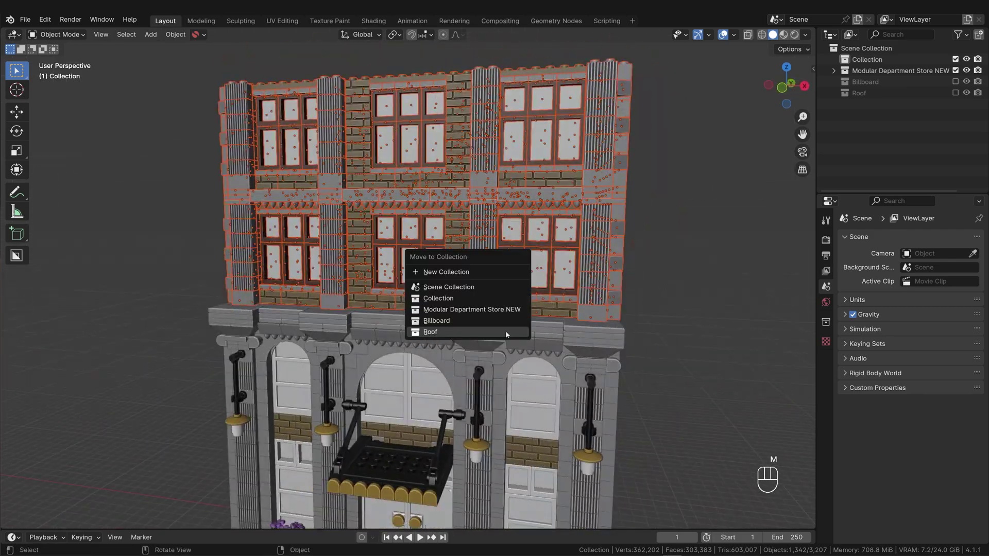
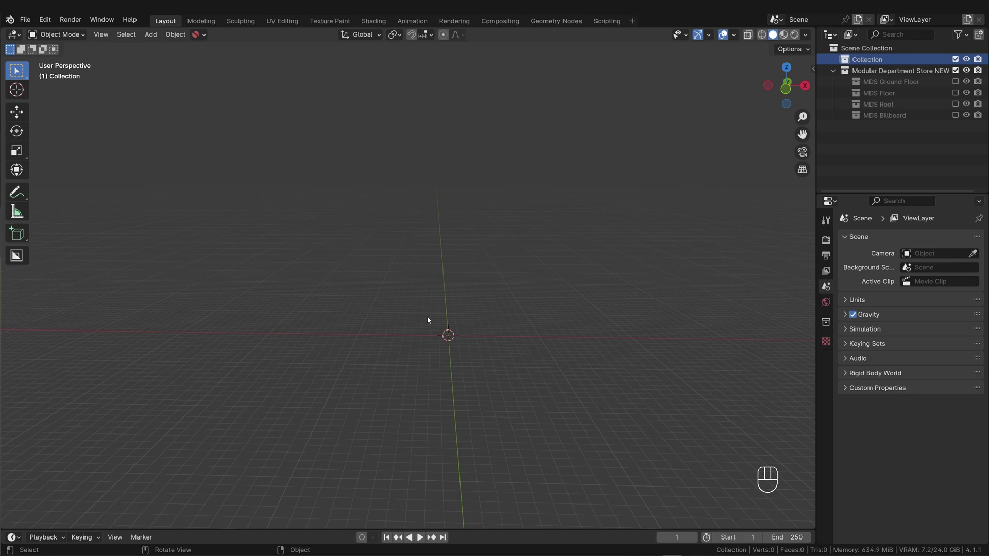
Add a cube as Building Generator and clear the sidebar in the node editor area.
{"action": "key", "text": "shift+a"}
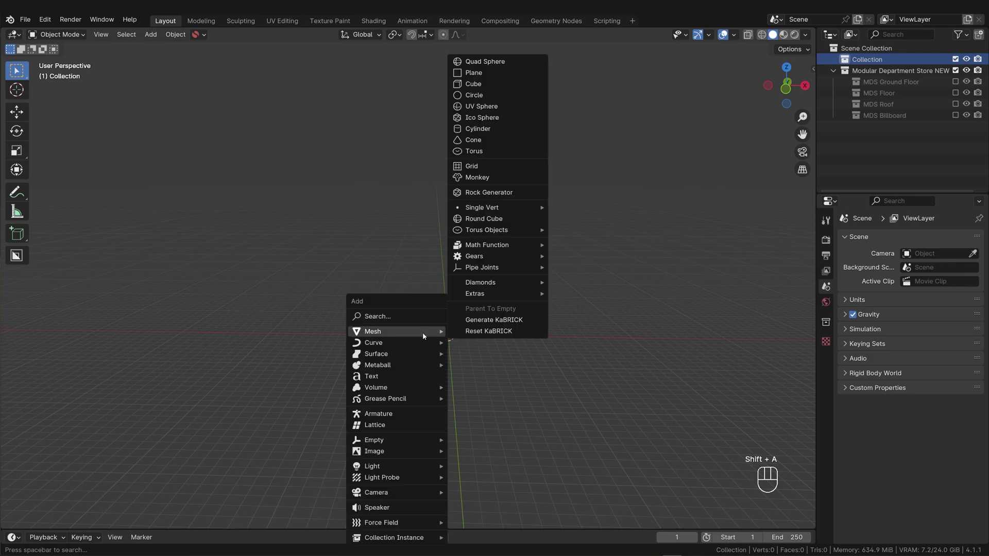
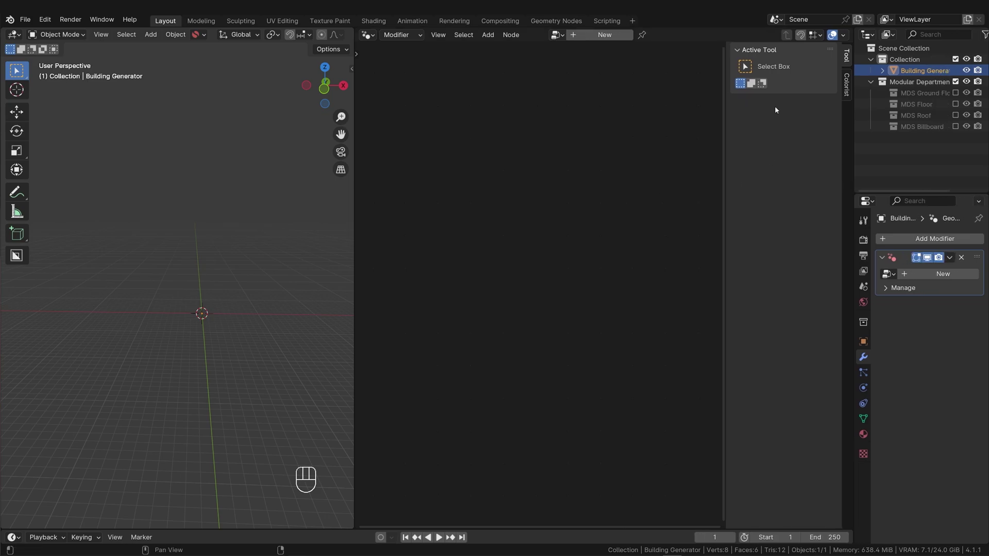
{"action": "key", "text": "n"}
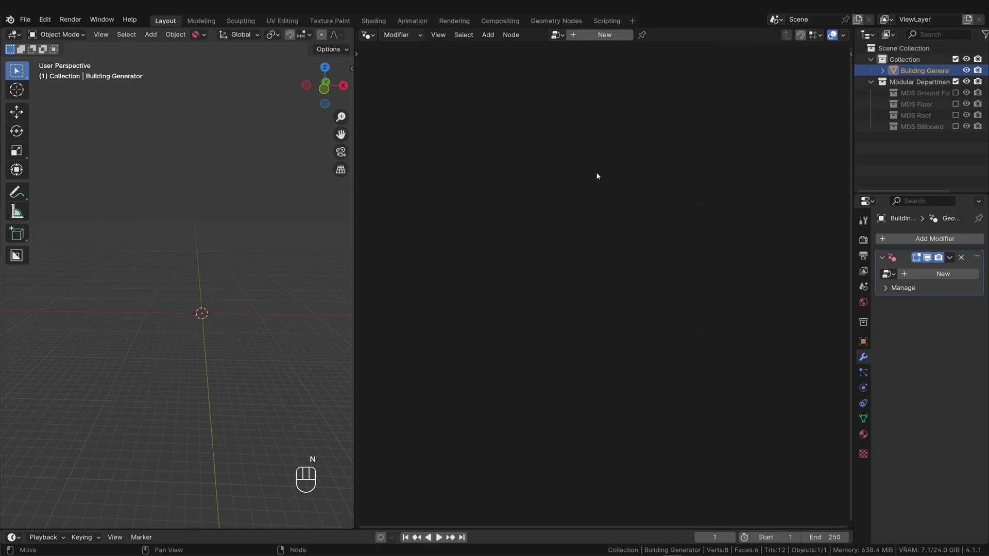
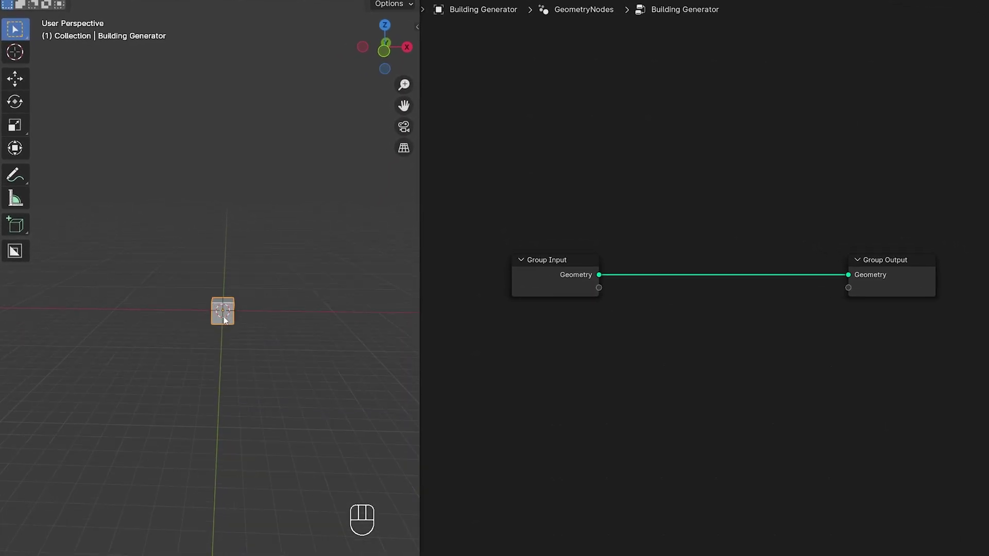
Cut the Group Input–Group Output link and reposition the Group Output node.
{"action": "left_click", "coordinate": [558, 267]}
{"action": "left_click", "coordinate": [882, 265]}
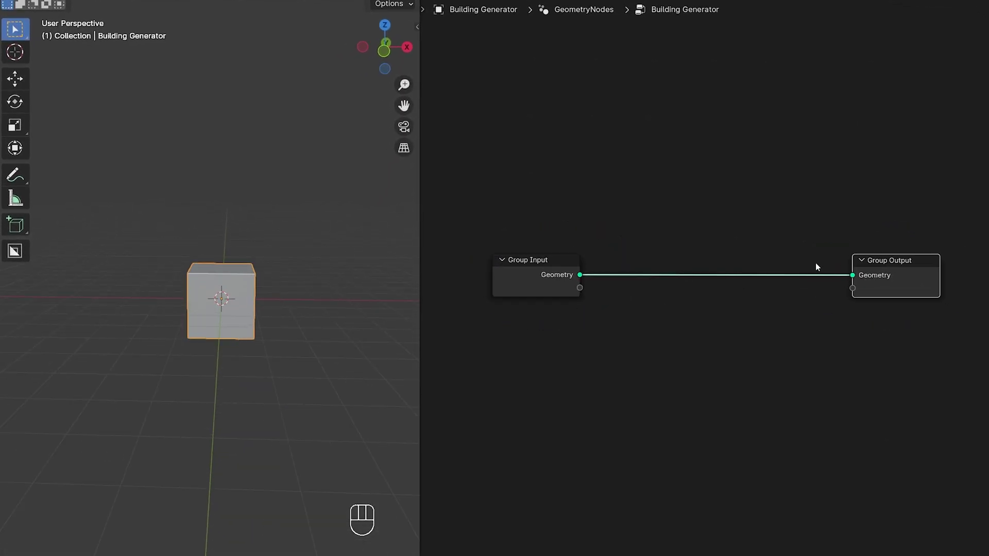
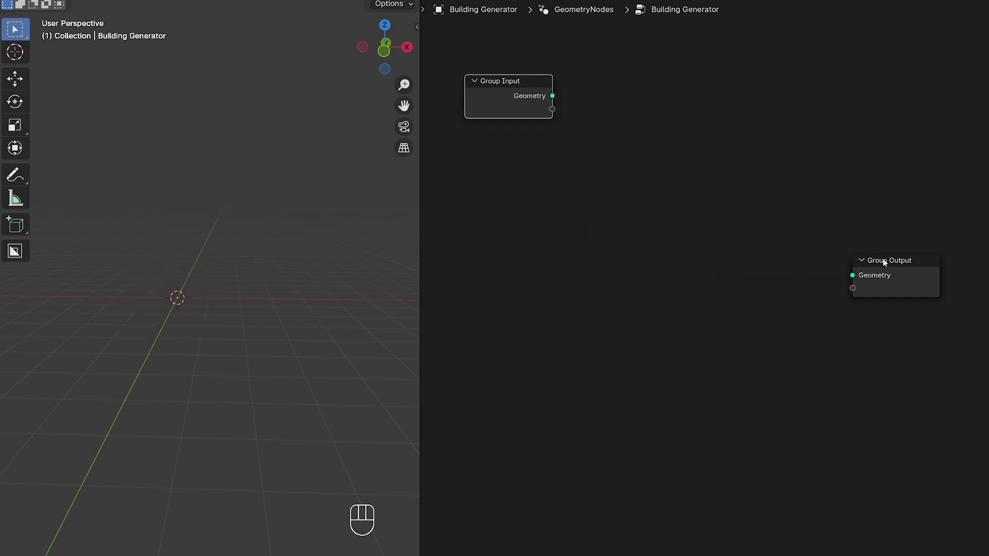
{"action": "left_click", "coordinate": [887, 264]}
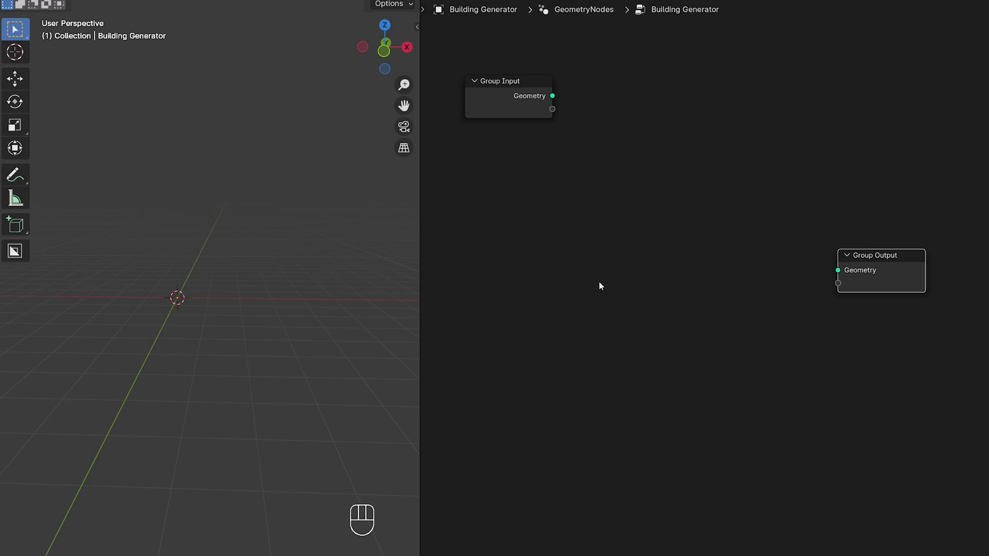
Add a Cube node feeding Group Output and raise its vertex count to 3 per axis.
{"action": "key", "text": "shift+a"}
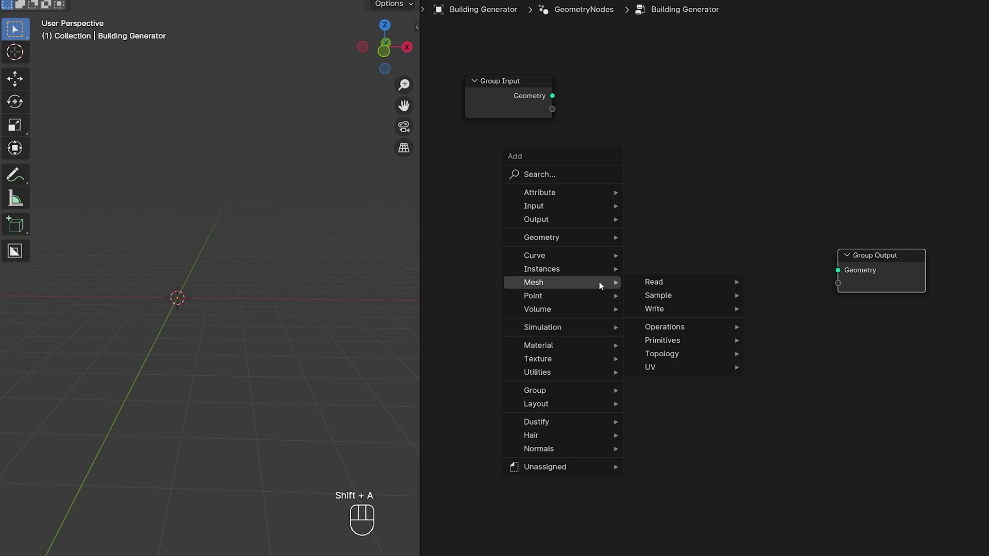
{"action": "key", "text": "BackSpace"}
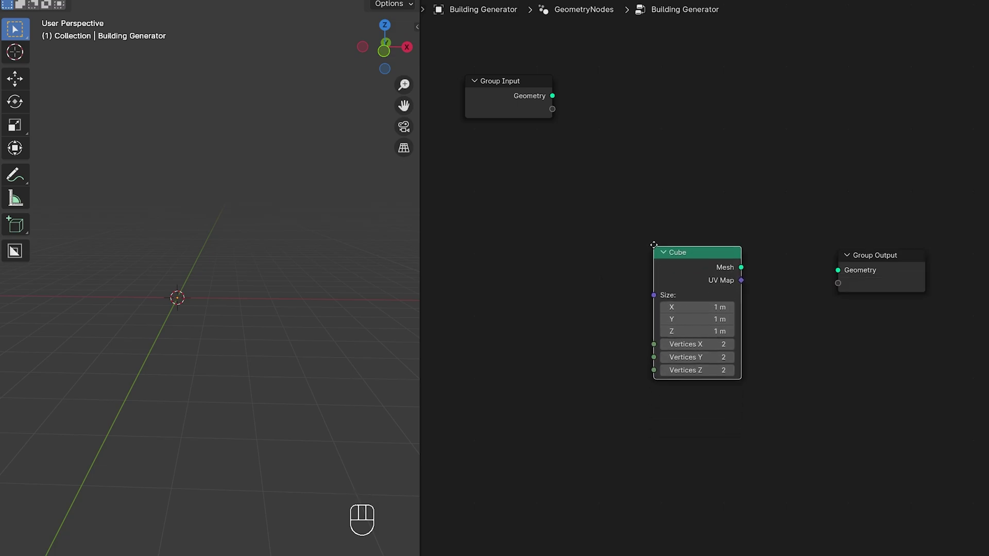
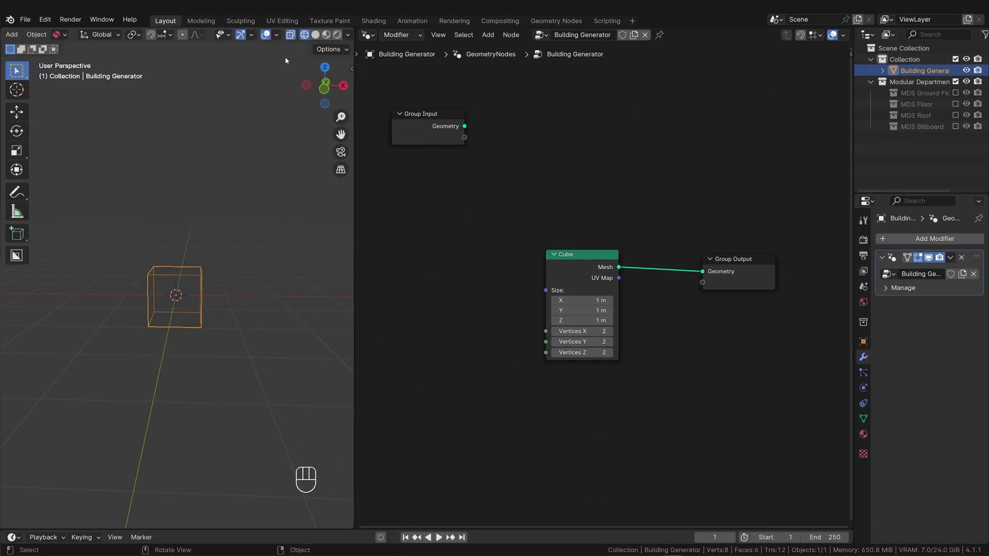
{"action": "left_click", "coordinate": [730, 374]}
{"action": "left_click_drag", "start_coordinate": [225, 306], "coordinate": [228, 304]}
{"action": "left_click_drag", "start_coordinate": [213, 309], "coordinate": [215, 316]}
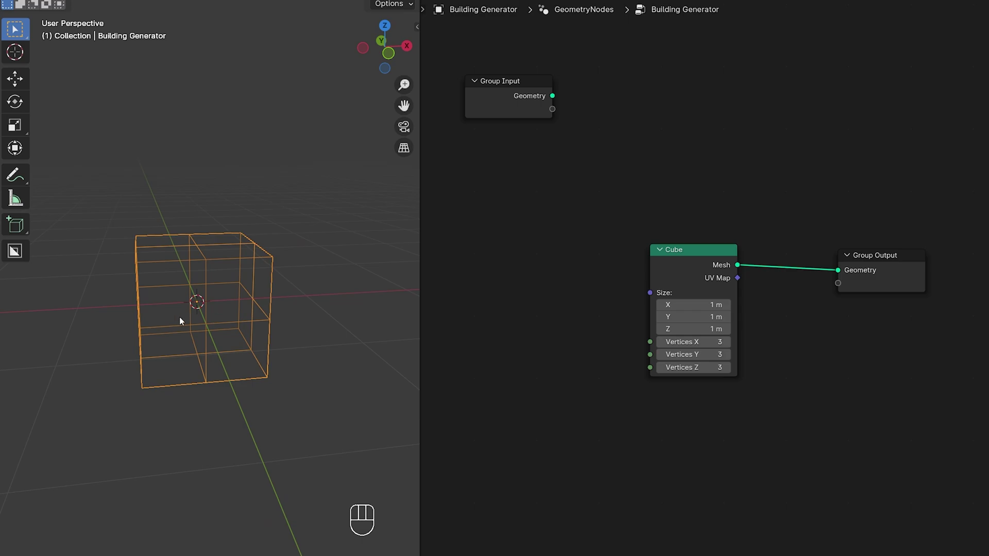
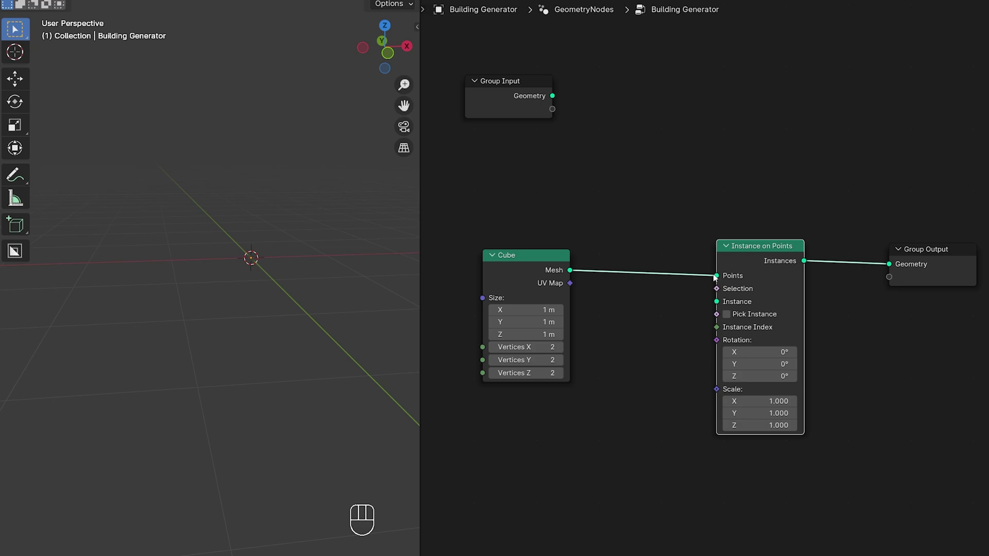
Instance the MDS Ground Floor collection on the cube's points with 2 vertices along X.
{"action": "key", "text": "m"}
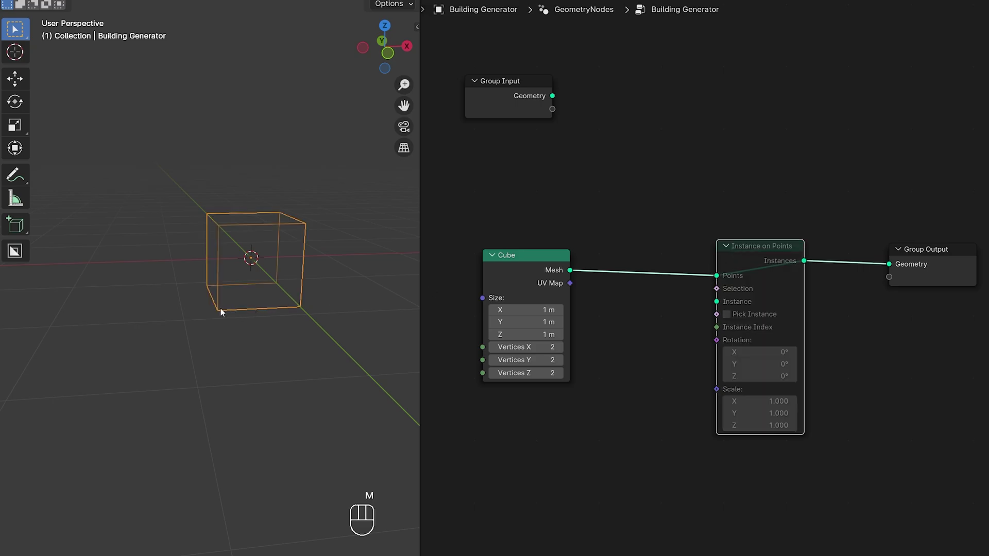
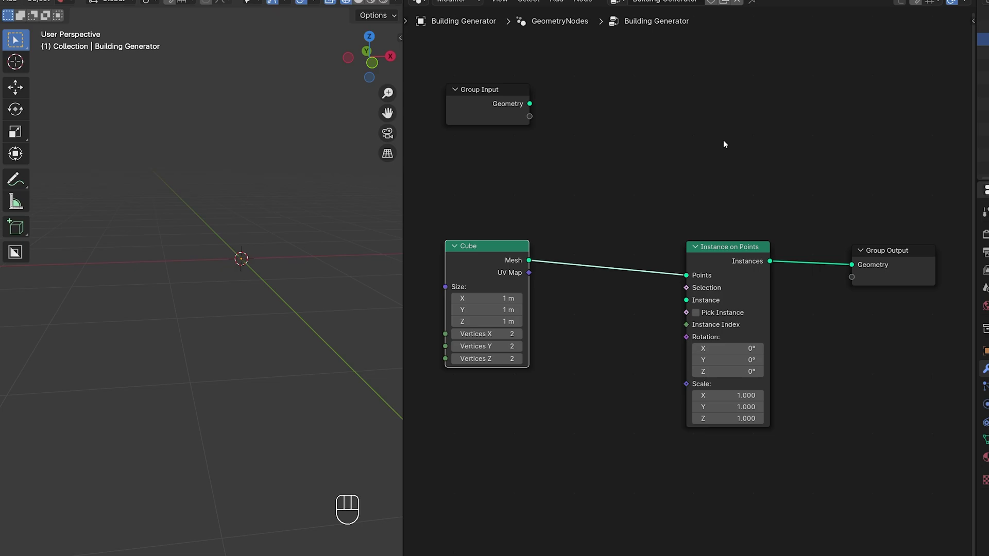
{"action": "left_click", "coordinate": [928, 98]}
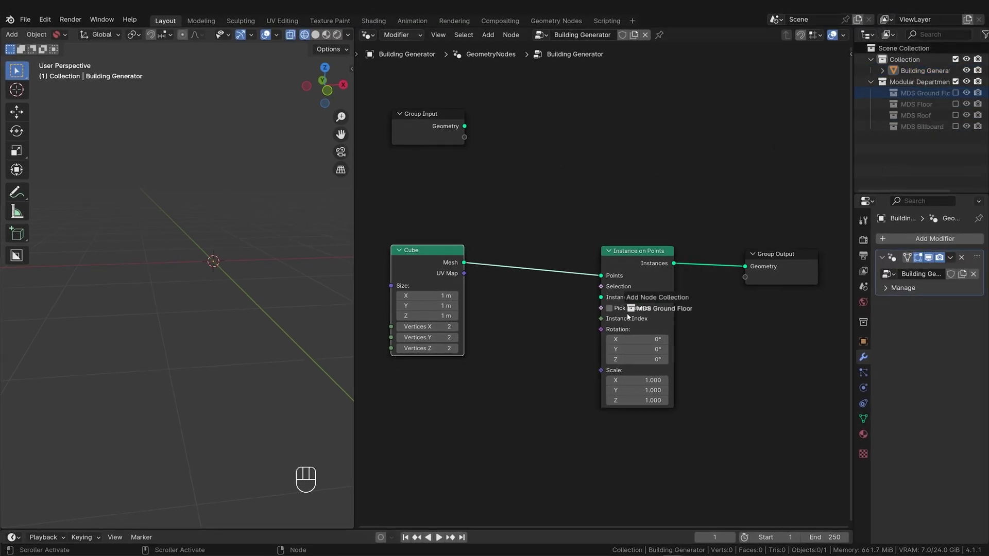
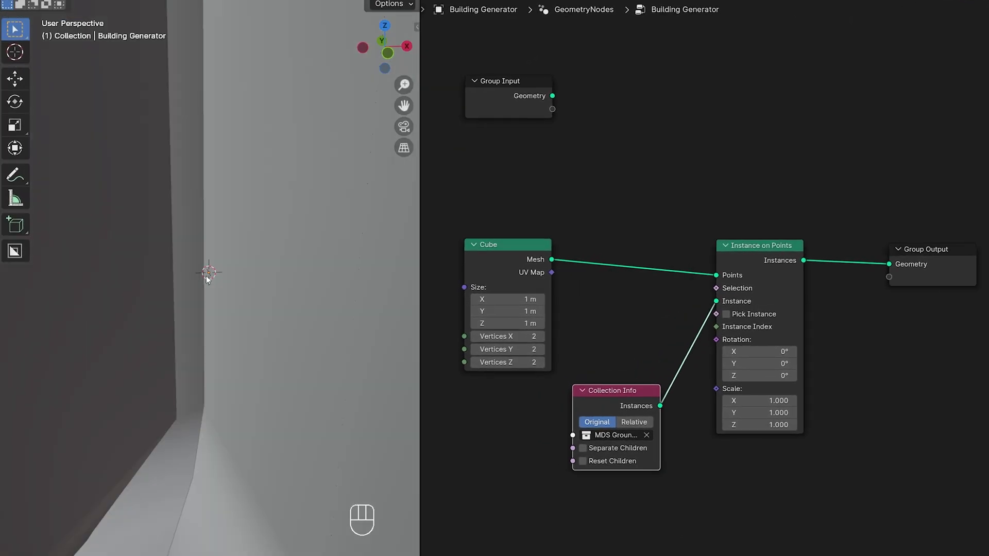
{"action": "left_click", "coordinate": [220, 285]}
{"action": "left_click_drag", "start_coordinate": [219, 269], "coordinate": [210, 253]}
{"action": "left_click_drag", "start_coordinate": [220, 277], "coordinate": [234, 279]}
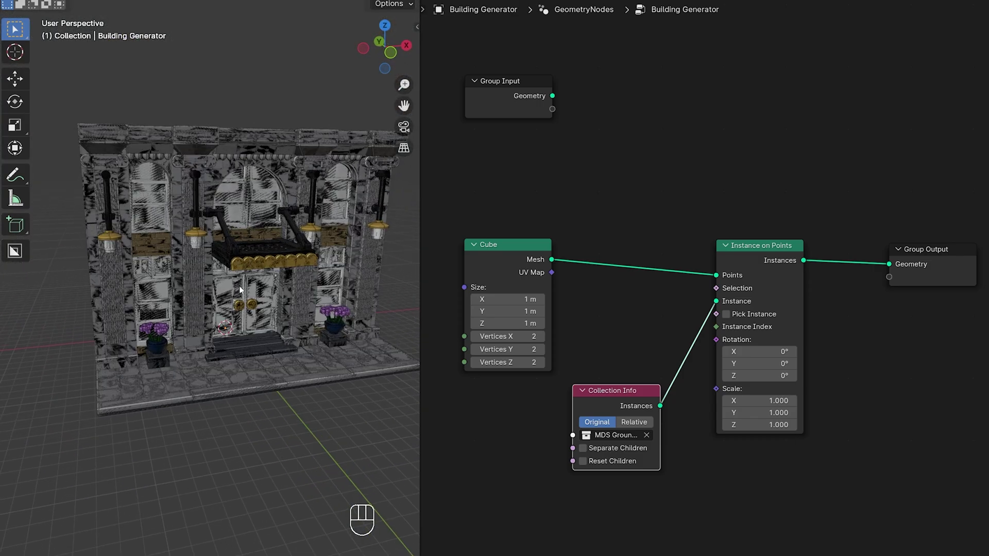
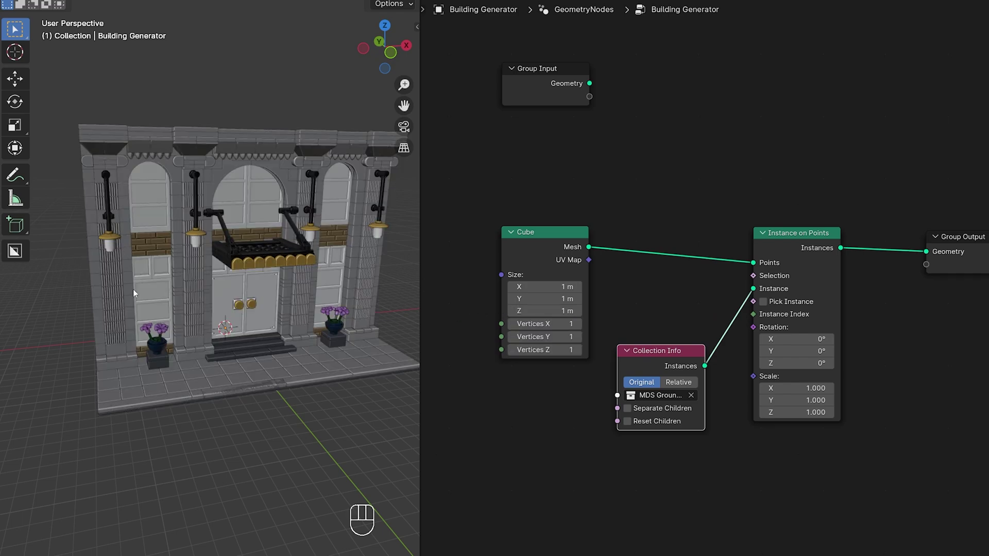
{"action": "left_click_drag", "start_coordinate": [142, 292], "coordinate": [192, 294]}
{"action": "left_click_drag", "start_coordinate": [192, 294], "coordinate": [157, 292]}
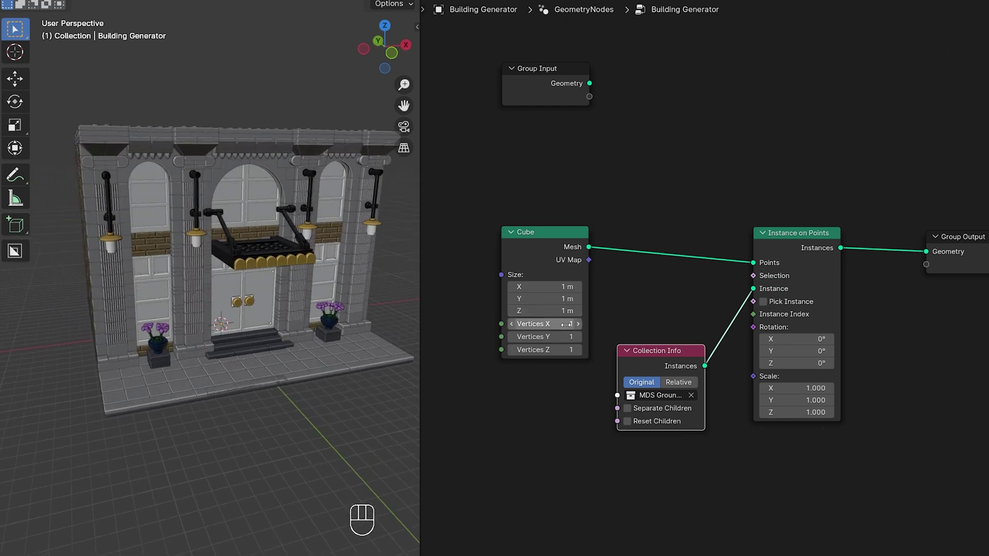
{"action": "left_click", "coordinate": [581, 327]}
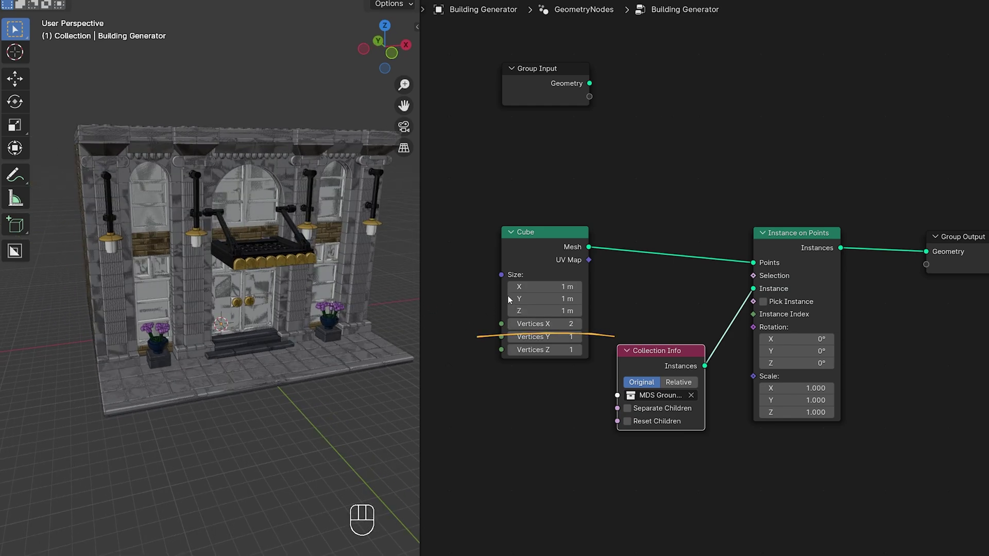
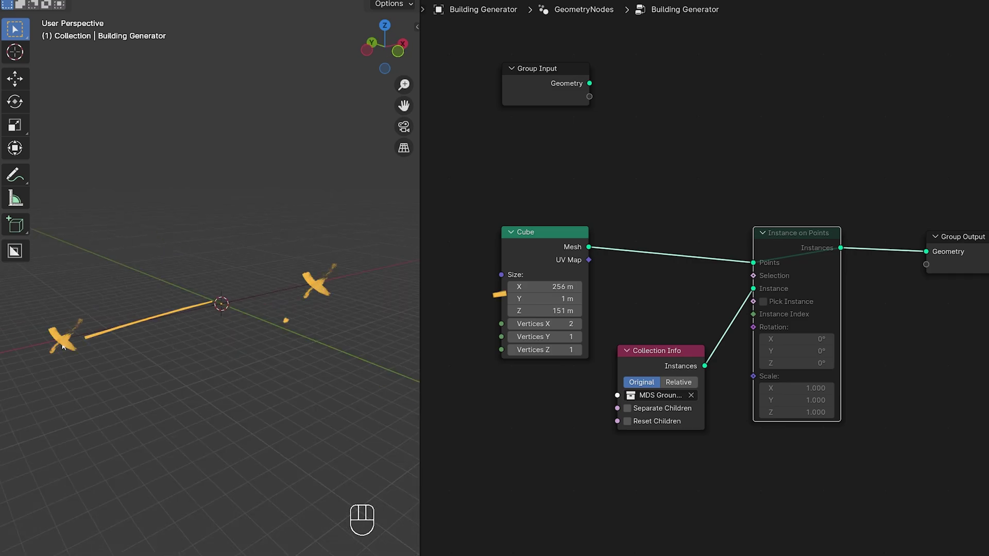
{"action": "left_click", "coordinate": [659, 355]}
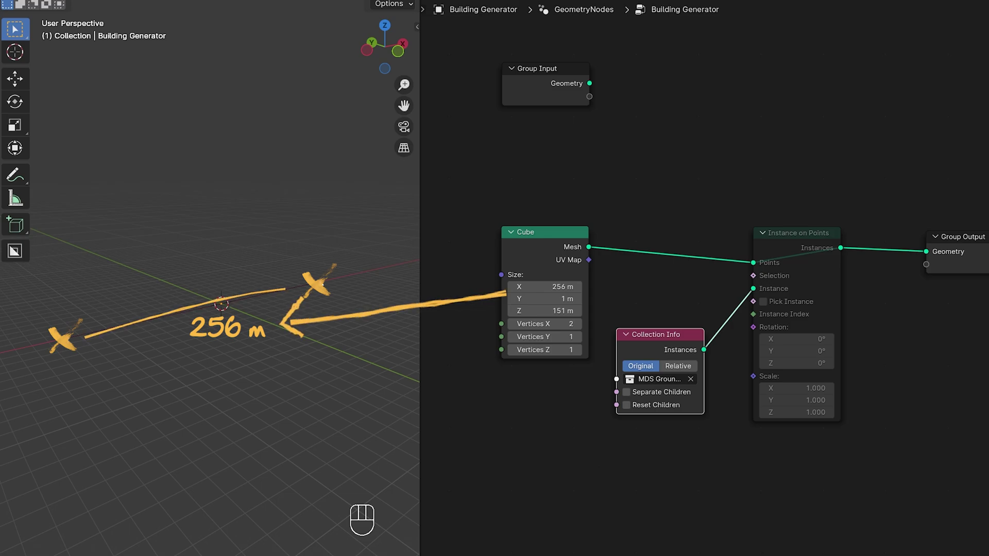
{"action": "left_click", "coordinate": [790, 240]}
Unmute instancing to check the 25.6 m ground-floor row, then mute the Instance on Points node again.
{"action": "key", "text": "m"}
{"action": "left_click_drag", "start_coordinate": [215, 280], "coordinate": [260, 347]}
{"action": "left_click_drag", "start_coordinate": [260, 476], "coordinate": [280, 363]}
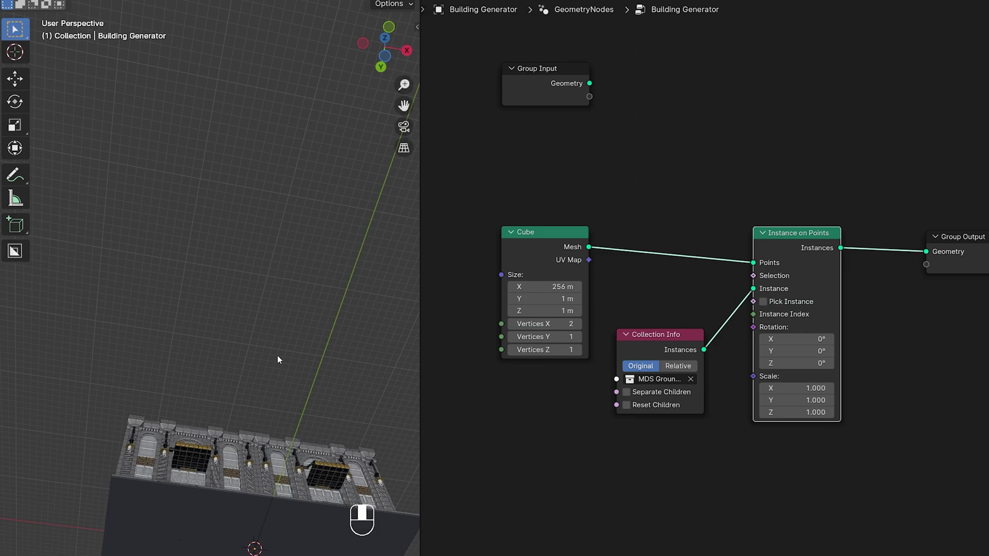
{"action": "middle_click", "coordinate": [211, 335]}
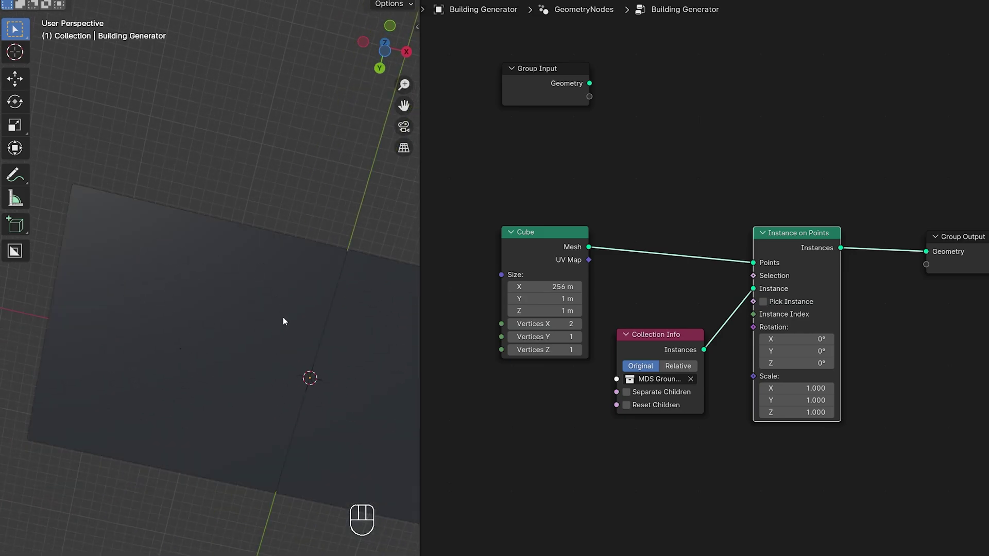
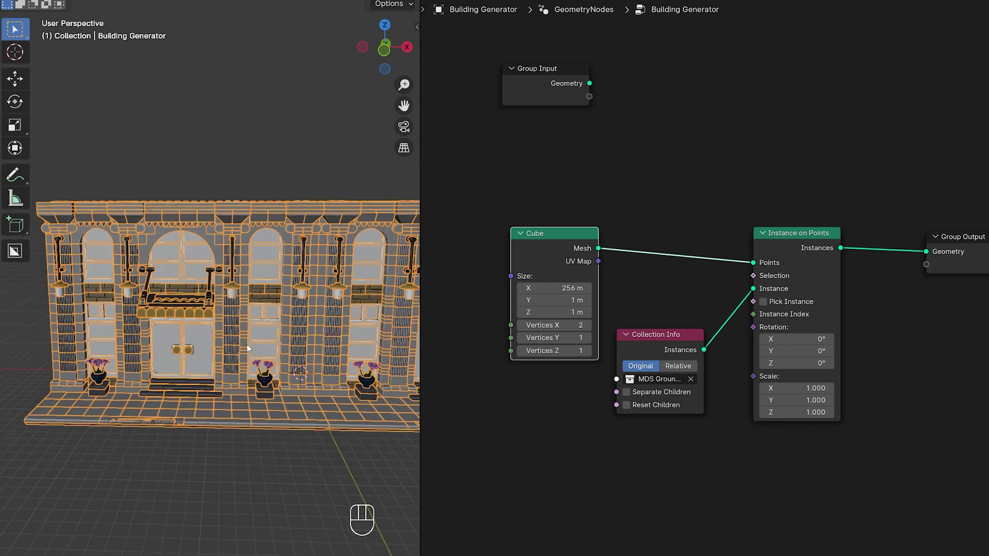
{"action": "left_click_drag", "start_coordinate": [204, 333], "coordinate": [158, 337]}
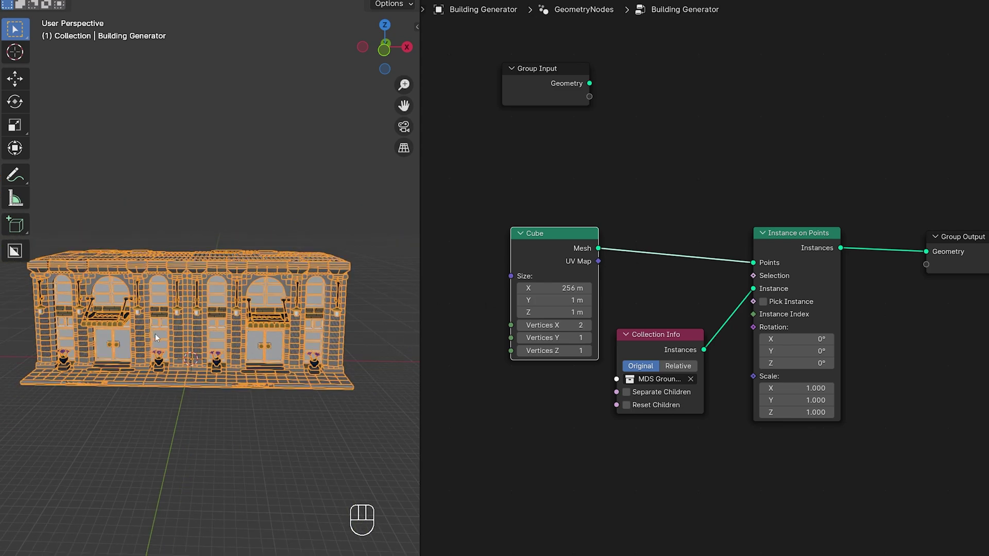
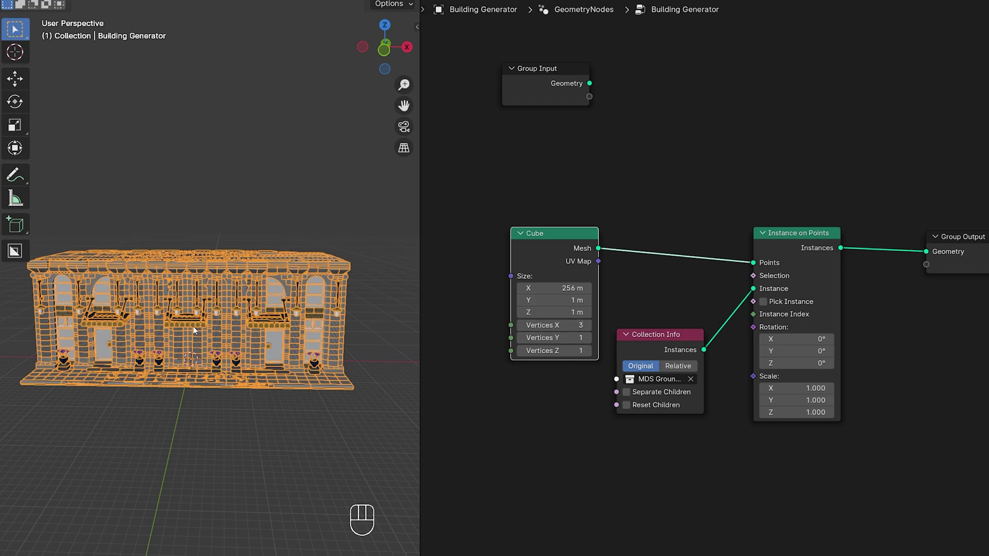
{"action": "left_click_drag", "start_coordinate": [196, 339], "coordinate": [214, 334]}
{"action": "middle_click", "coordinate": [205, 337]}
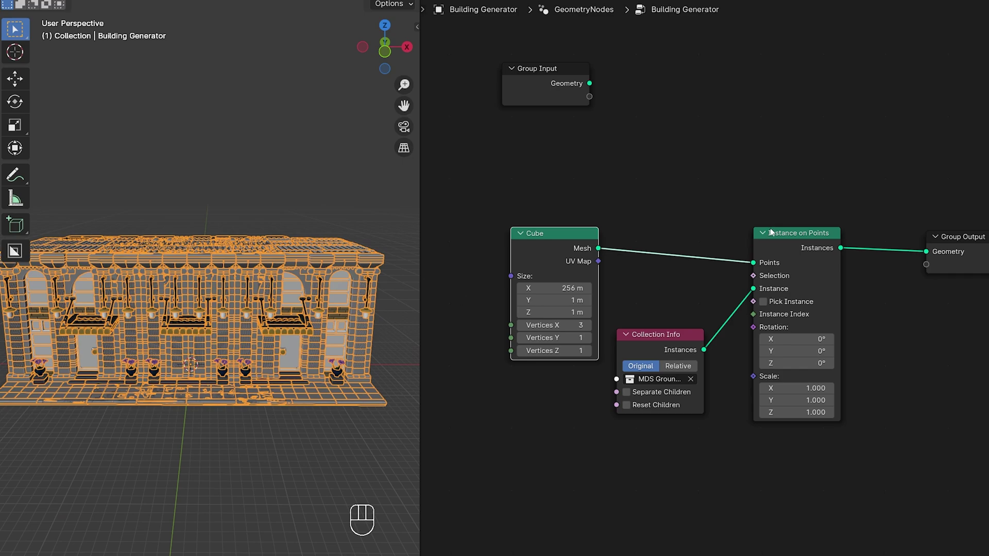
{"action": "left_click", "coordinate": [785, 239]}
{"action": "key", "text": "m"}
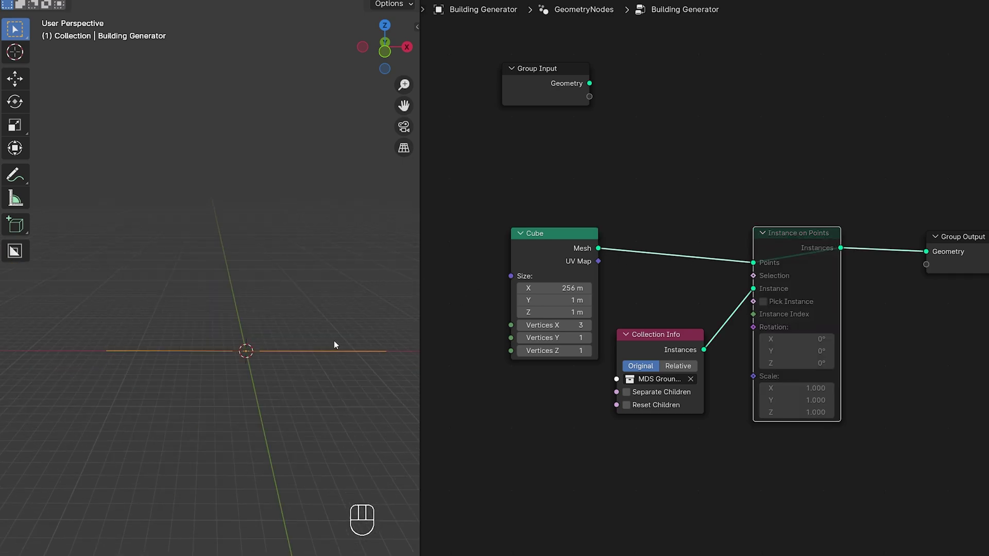
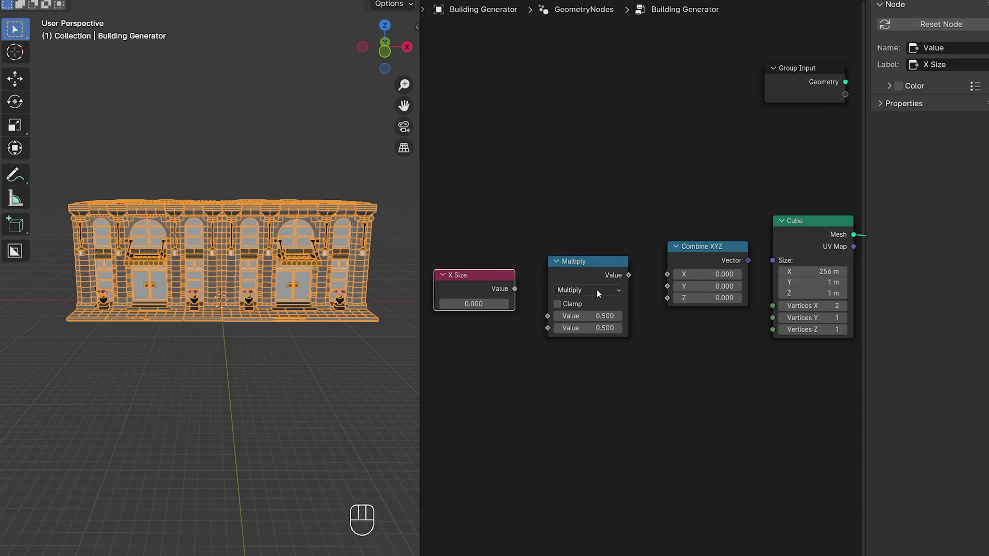
Paste the cube width 255.95 into X Size, set the multiplier to 1.000, and duplicate the X Size node.
{"action": "key", "text": "ctrl+c"}
{"action": "key", "text": "ctrl+v"}
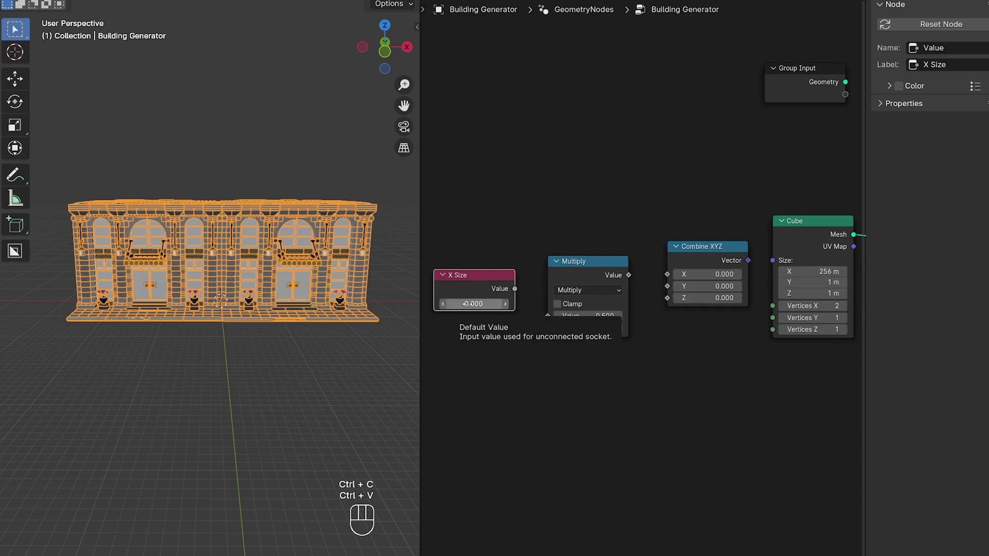
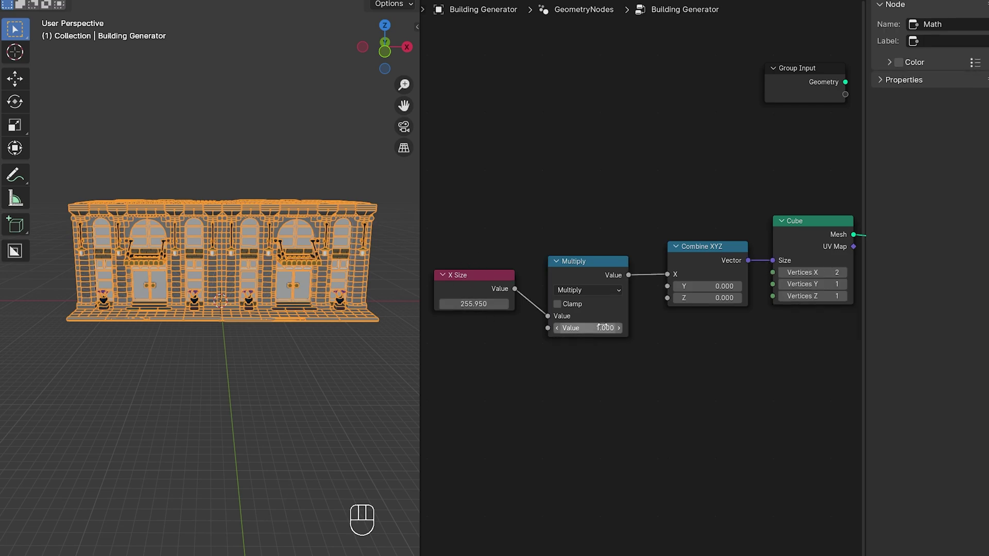
{"action": "left_click", "coordinate": [591, 265]}
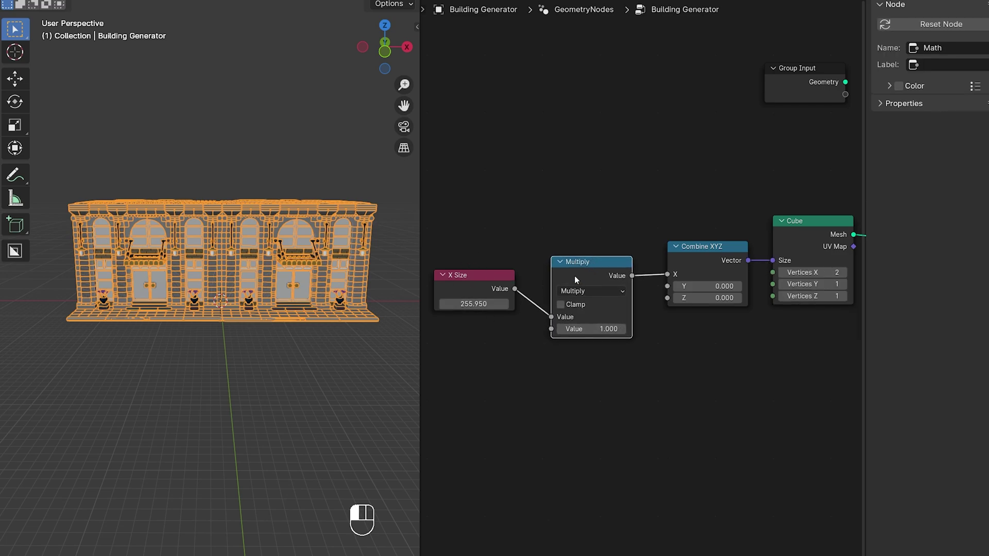
{"action": "left_click", "coordinate": [478, 284]}
{"action": "key", "text": "shift+d"}
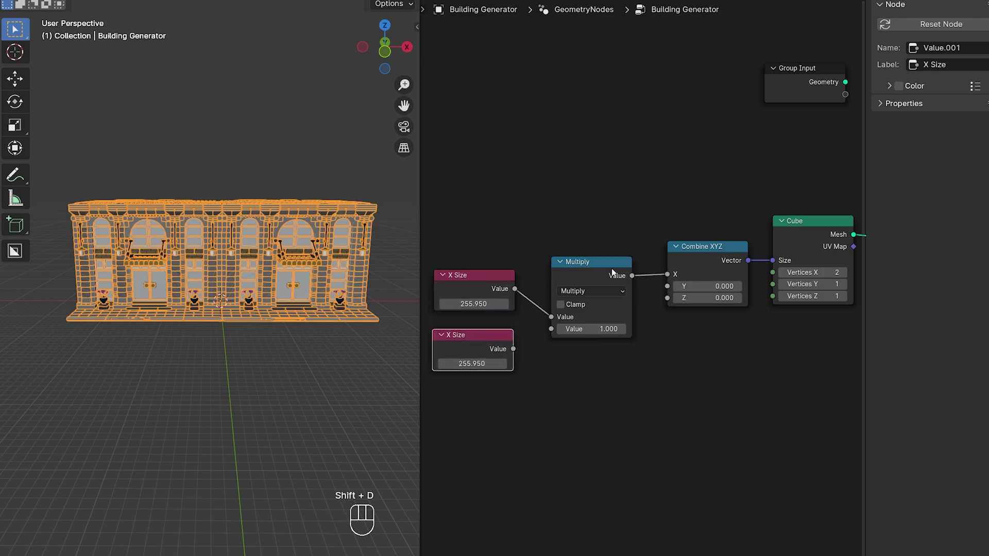
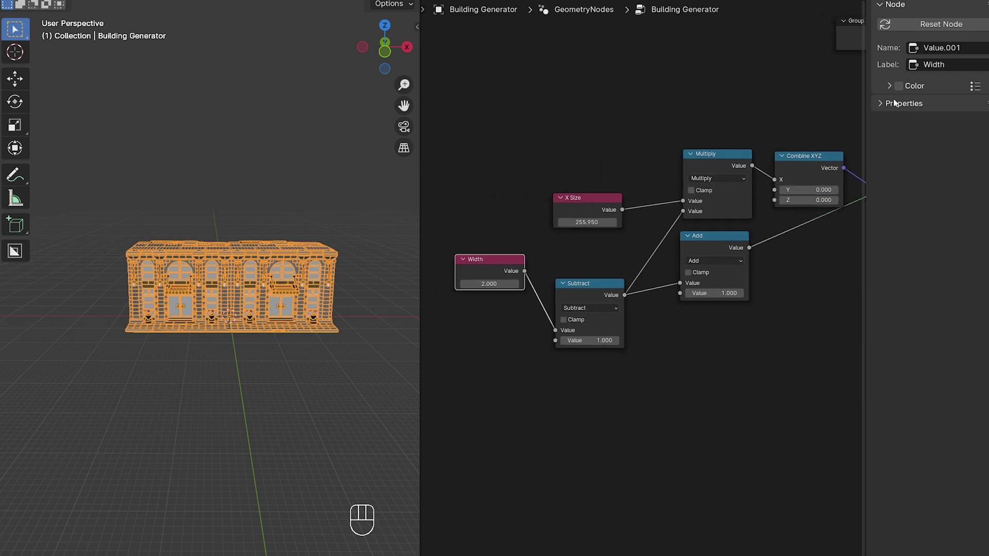
Replace the width value node with an Integer node wired into the Subtract/Add chain.
{"action": "double_click", "coordinate": [884, 111]}
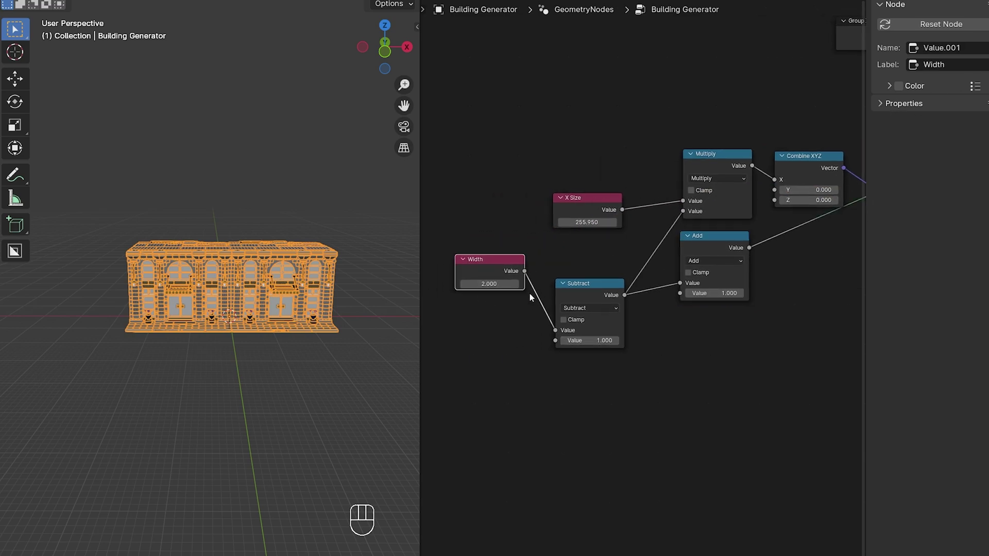
{"action": "middle_click", "coordinate": [518, 350]}
{"action": "key", "text": "shift+a"}
{"action": "left_click_drag", "start_coordinate": [557, 323], "coordinate": [567, 336]}
{"action": "left_click", "coordinate": [531, 268]}
{"action": "key", "text": "Delete"}
{"action": "left_click", "coordinate": [521, 312]}
Set the Integer width to 2 so the ground floor shows two facade sections.
{"action": "double_click", "coordinate": [552, 301]}
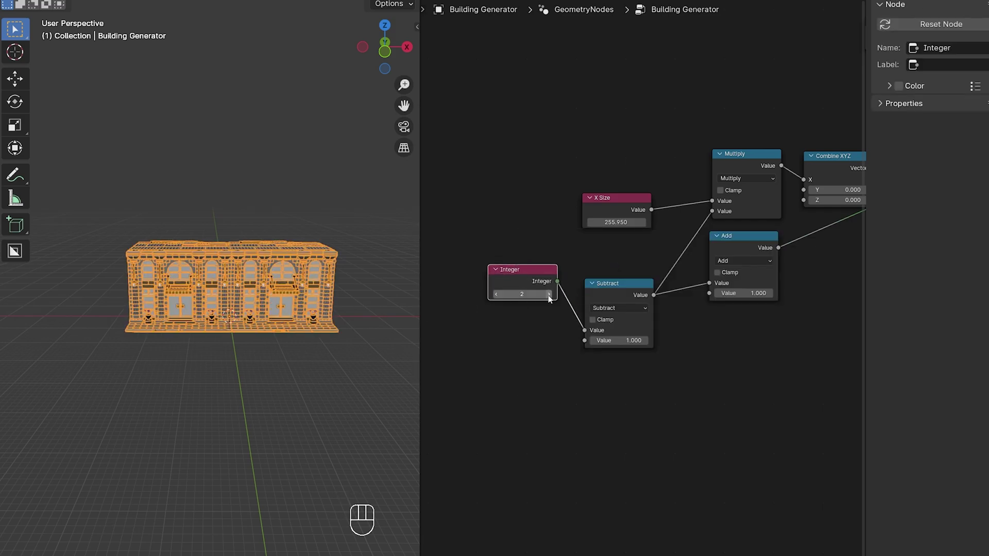
{"action": "left_click", "coordinate": [554, 298]}
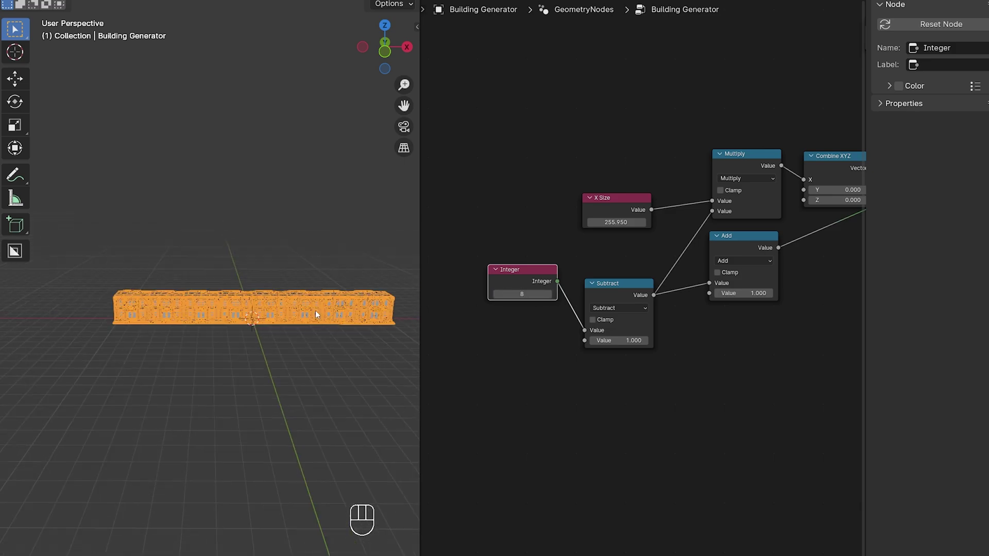
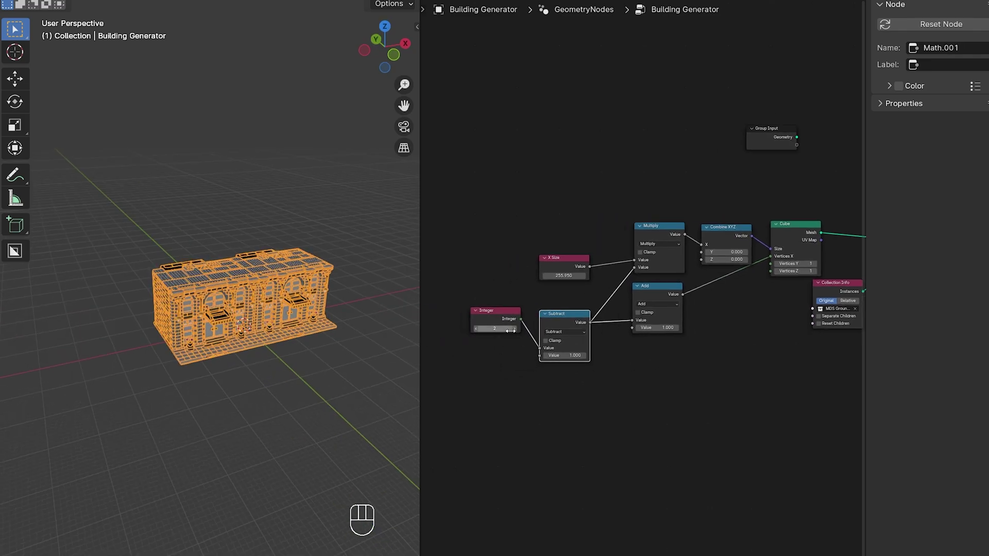
Raise the Integer width up to 6 to test, then settle back on 1 for a single section.
{"action": "left_click", "coordinate": [517, 334]}
{"action": "left_click", "coordinate": [517, 334]}
{"action": "left_click", "coordinate": [517, 333]}
{"action": "left_click", "coordinate": [516, 334]}
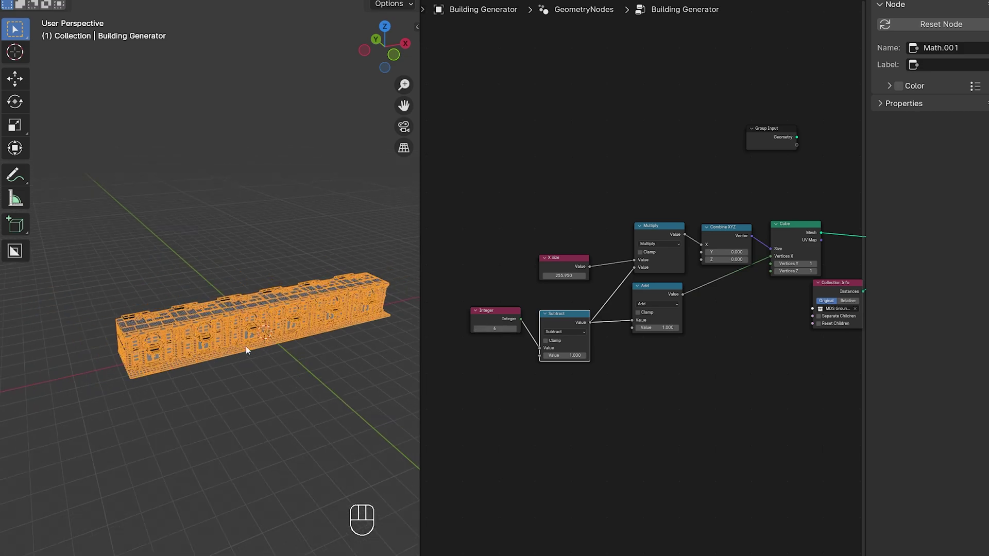
{"action": "left_click_drag", "start_coordinate": [285, 343], "coordinate": [282, 333]}
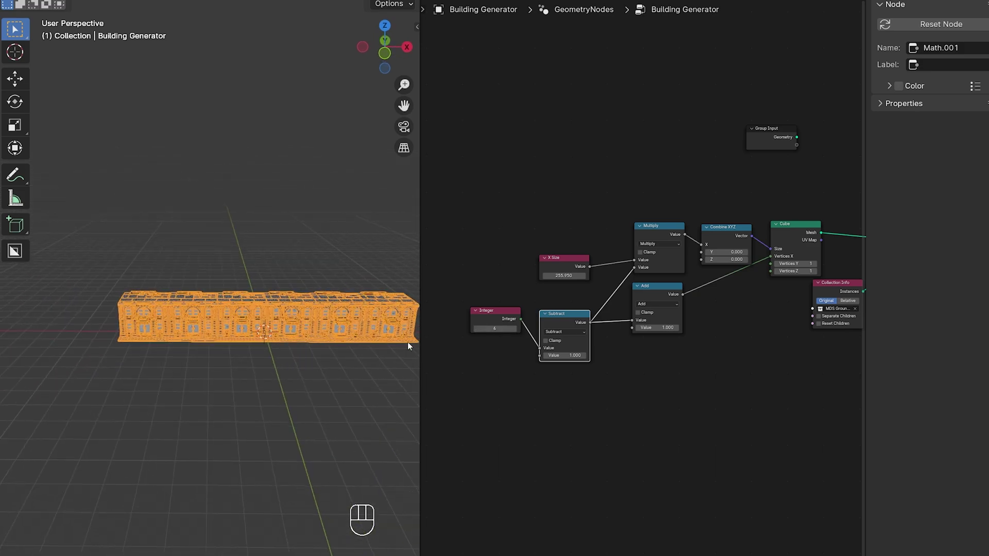
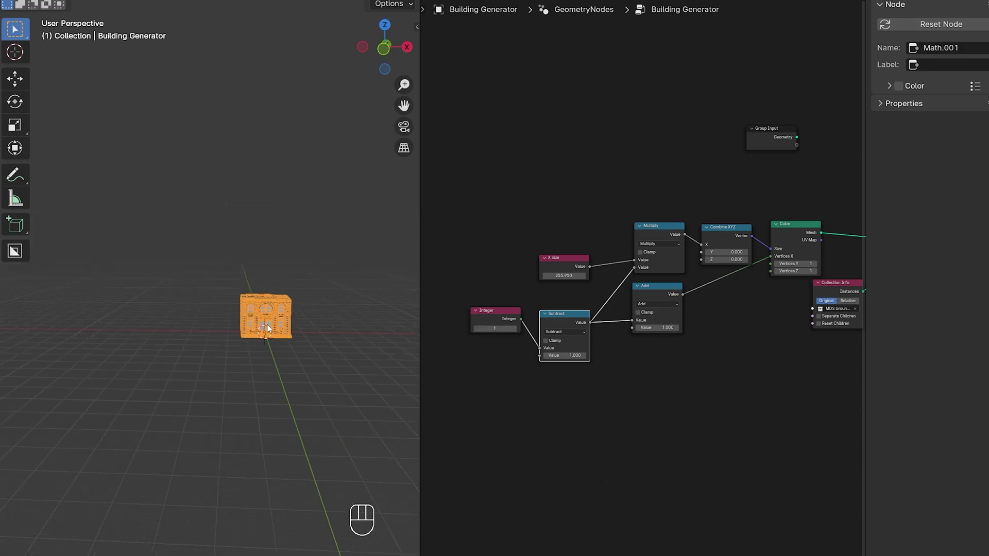
{"action": "left_click_drag", "start_coordinate": [282, 344], "coordinate": [238, 361]}
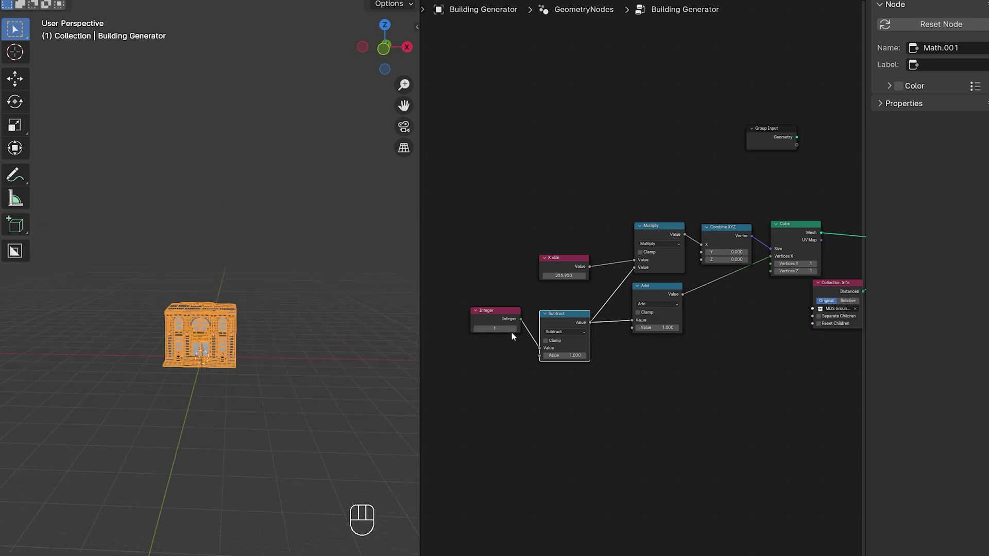
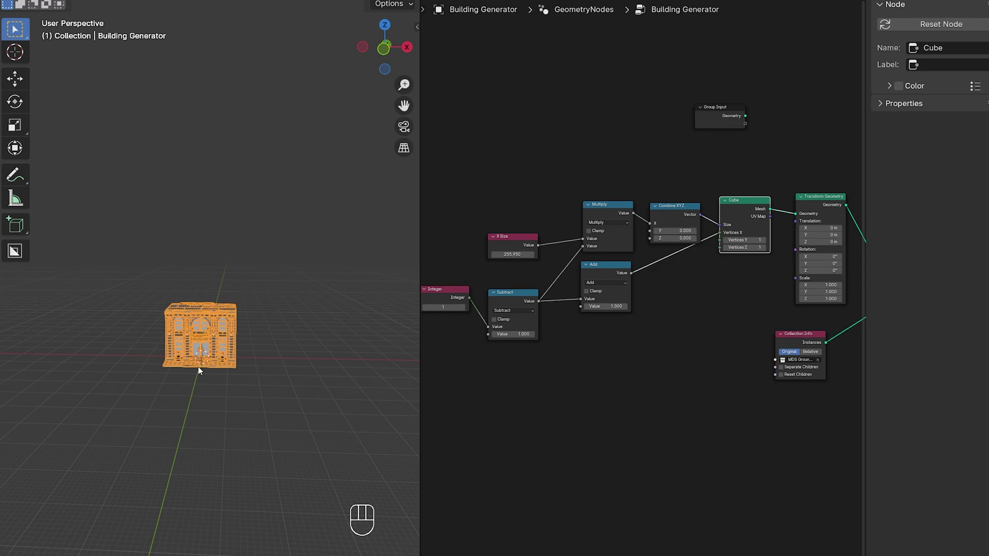
Add a Combine XYZ node feeding the Transform Geometry Translation.
{"action": "left_click", "coordinate": [669, 207]}
{"action": "key", "text": "shift+d"}
{"action": "double_click", "coordinate": [733, 317]}
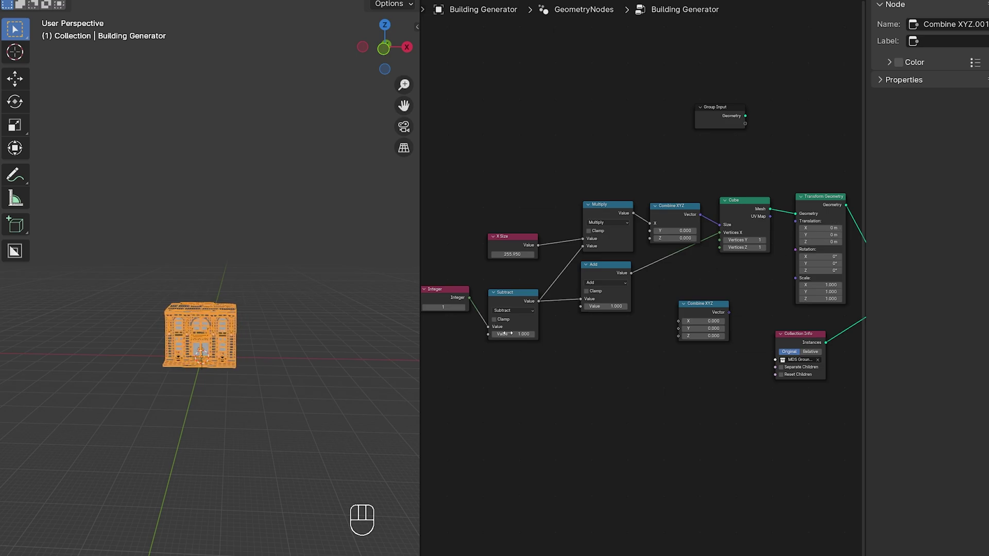
{"action": "left_click_drag", "start_coordinate": [730, 317], "coordinate": [793, 227]}
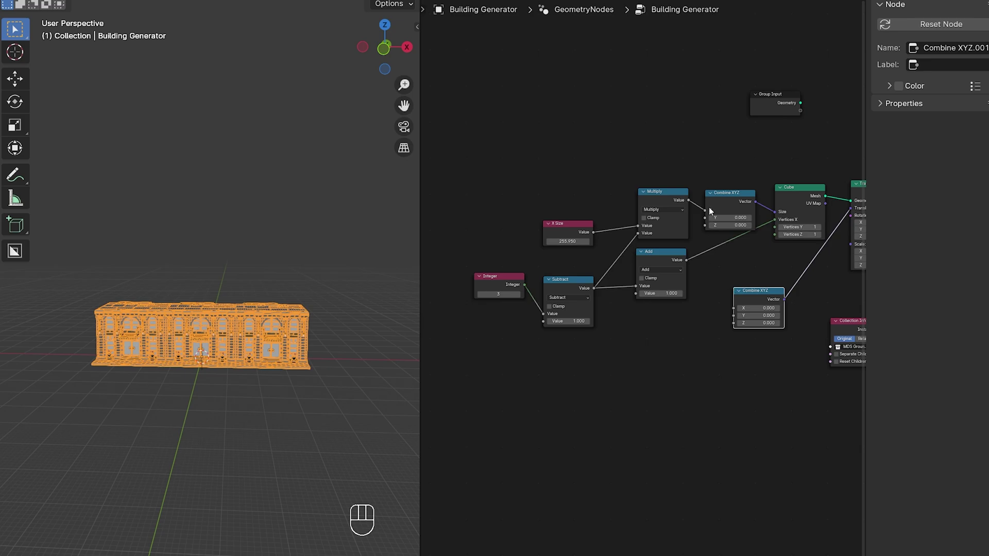
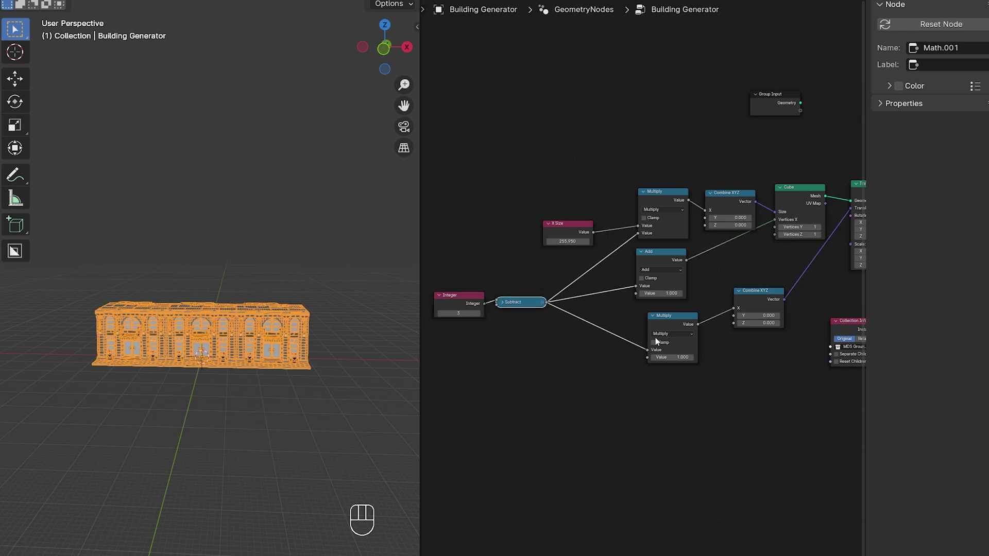
Build the X offset from two Multiply nodes: X Size times 0.5 into the offset multiply.
{"action": "left_click", "coordinate": [676, 318]}
{"action": "left_click", "coordinate": [668, 357]}
{"action": "key", "text": "shift+d"}
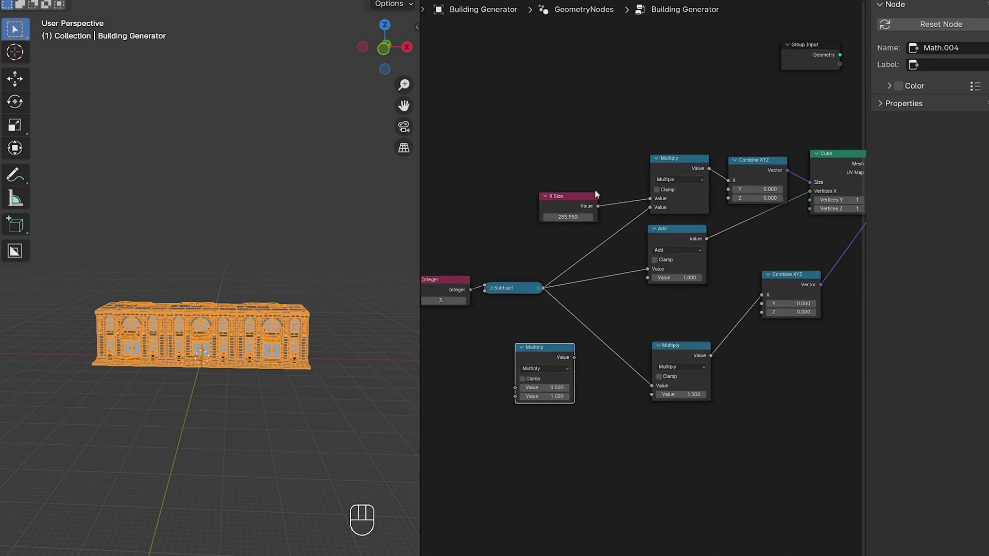
{"action": "left_click_drag", "start_coordinate": [601, 211], "coordinate": [520, 403]}
{"action": "left_click_drag", "start_coordinate": [578, 362], "coordinate": [650, 400]}
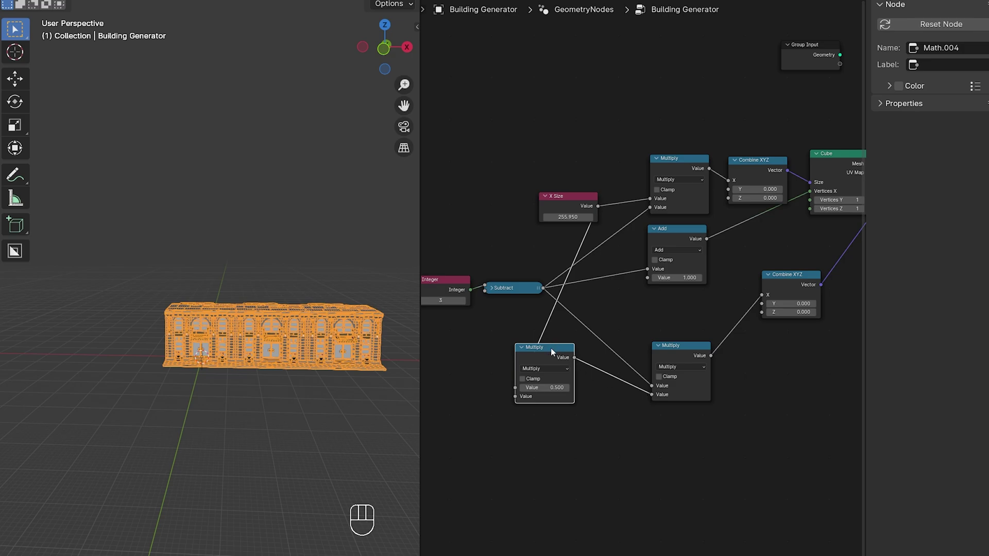
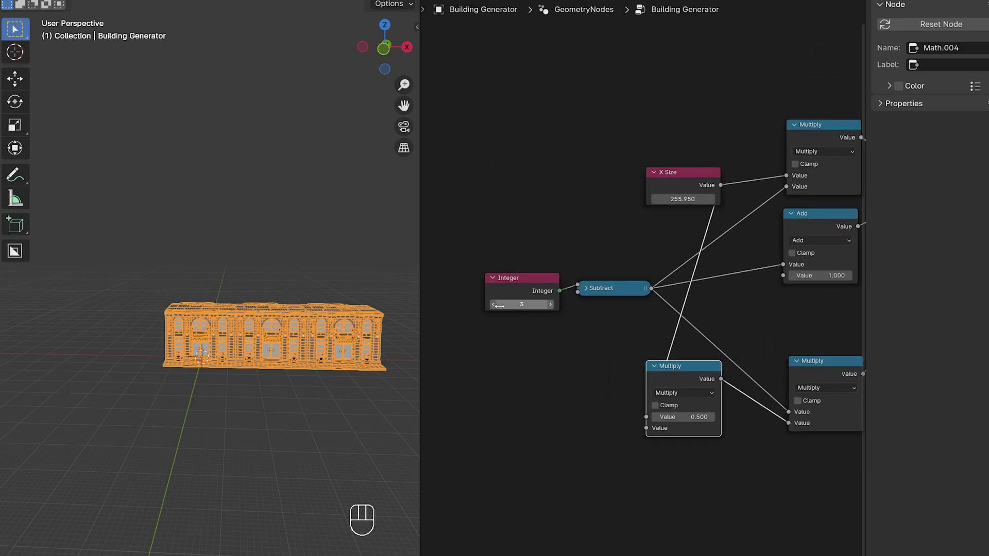
Raise the Integer width up to 7 to check the half-width offset.
{"action": "double_click", "coordinate": [498, 312]}
{"action": "double_click", "coordinate": [553, 308]}
{"action": "double_click", "coordinate": [553, 307]}
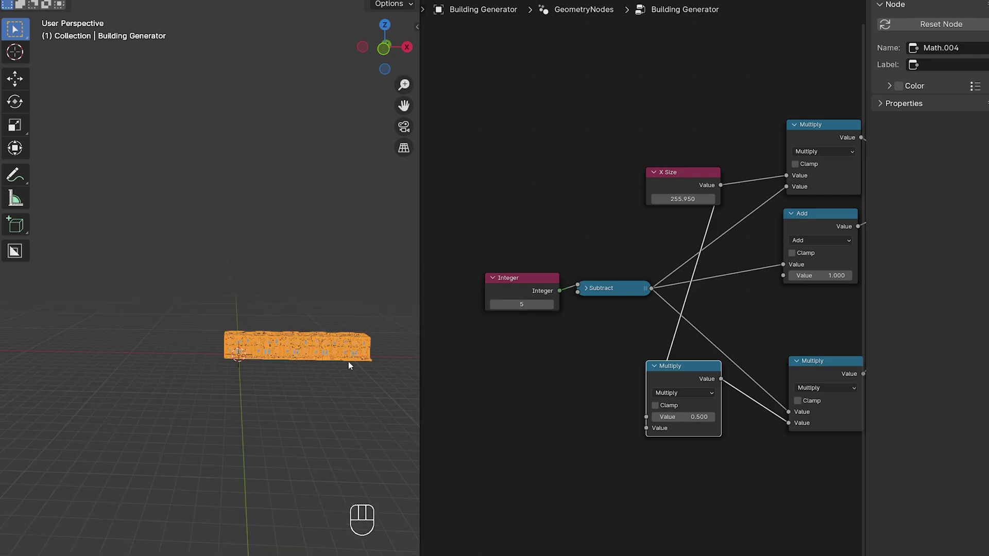
{"action": "left_click", "coordinate": [554, 307]}
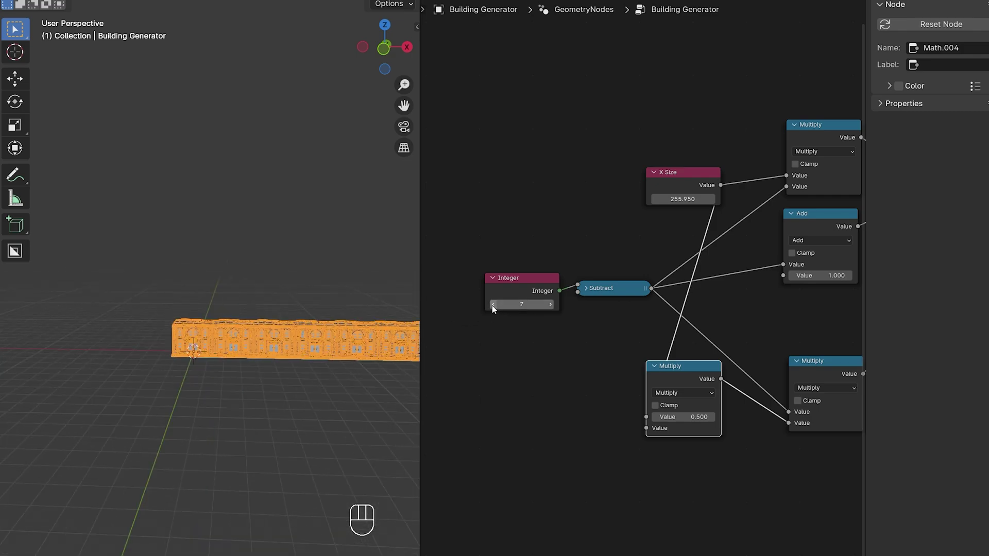
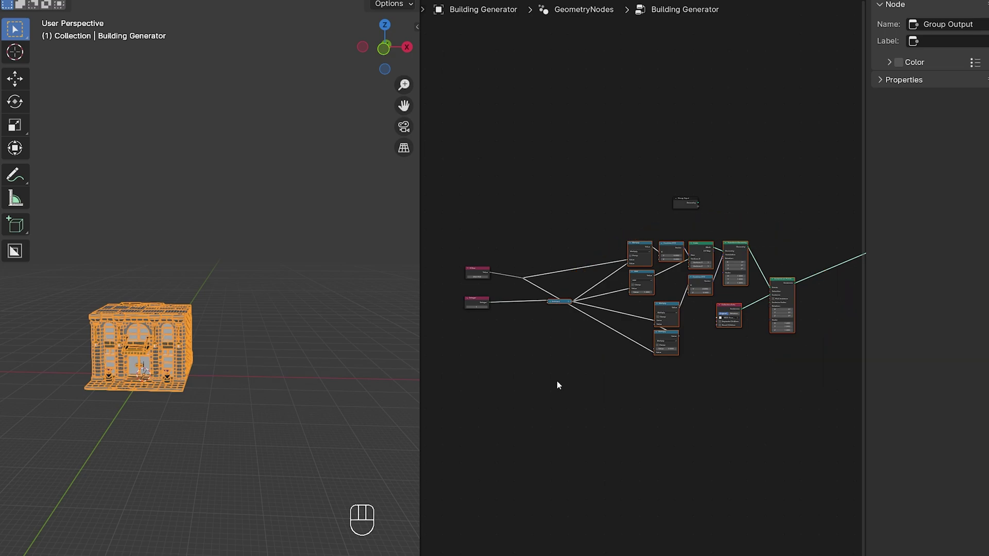
Group the nodes with Ctrl+G as Ground Floor, with X Size and Width inputs on its Group Input.
{"action": "key", "text": "ctrl+g"}
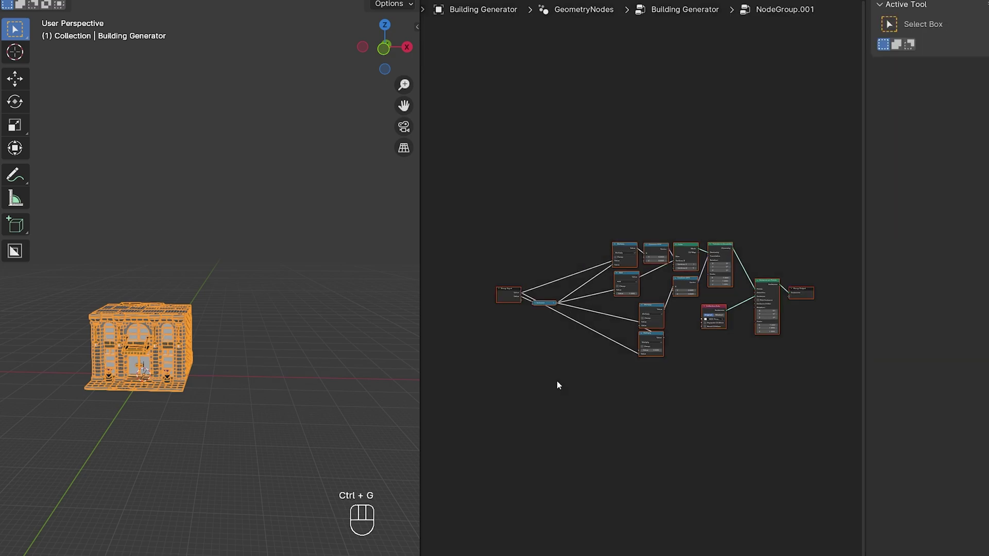
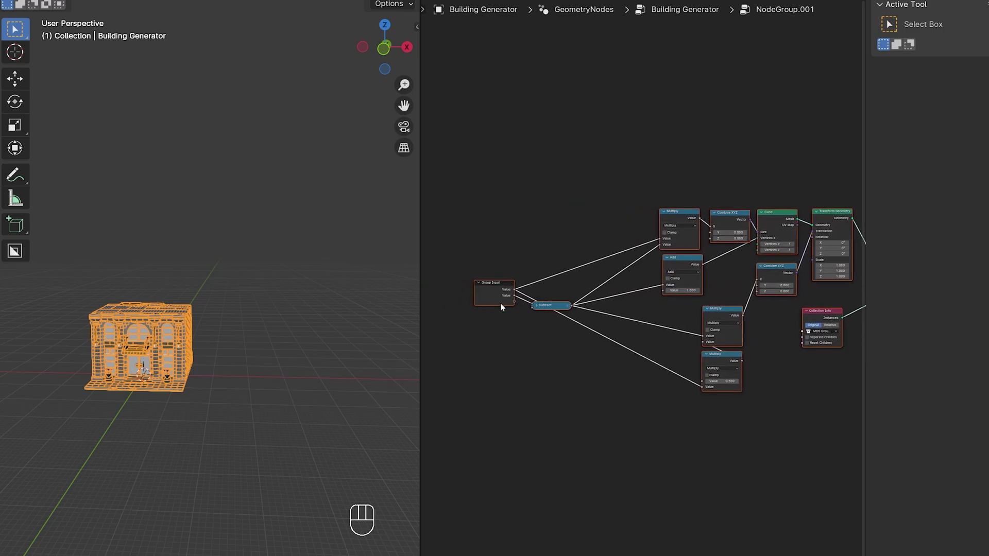
{"action": "left_click", "coordinate": [485, 325]}
{"action": "left_click", "coordinate": [498, 288]}
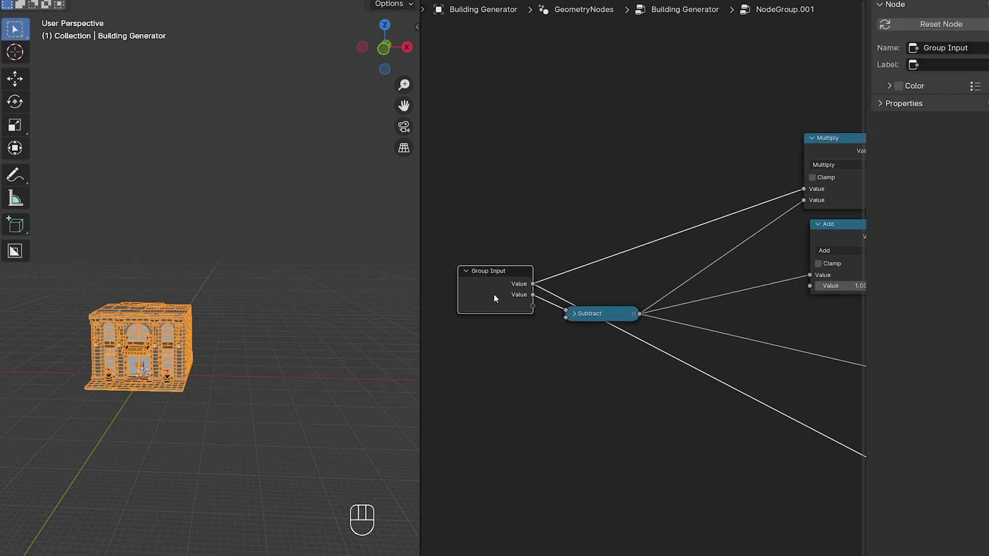
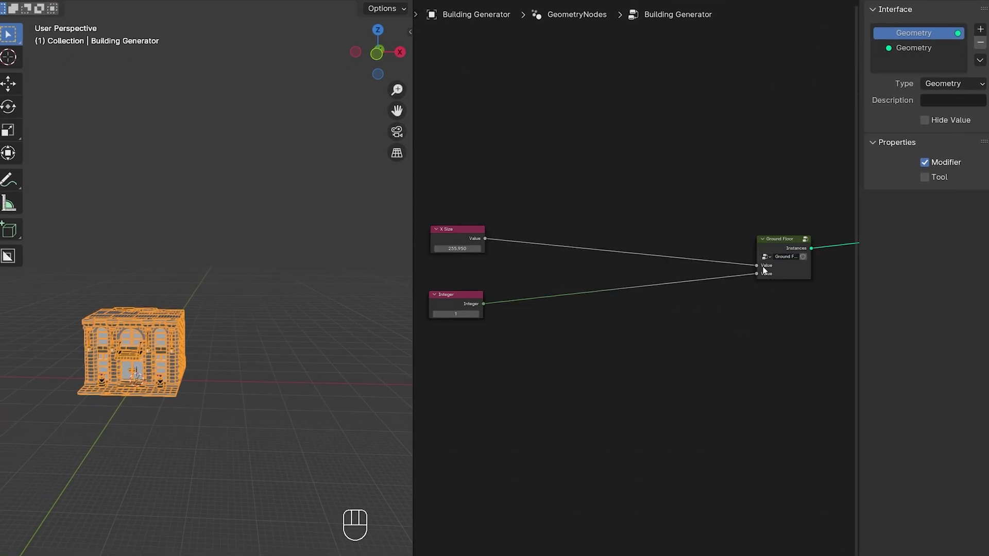
{"action": "left_click", "coordinate": [453, 302]}
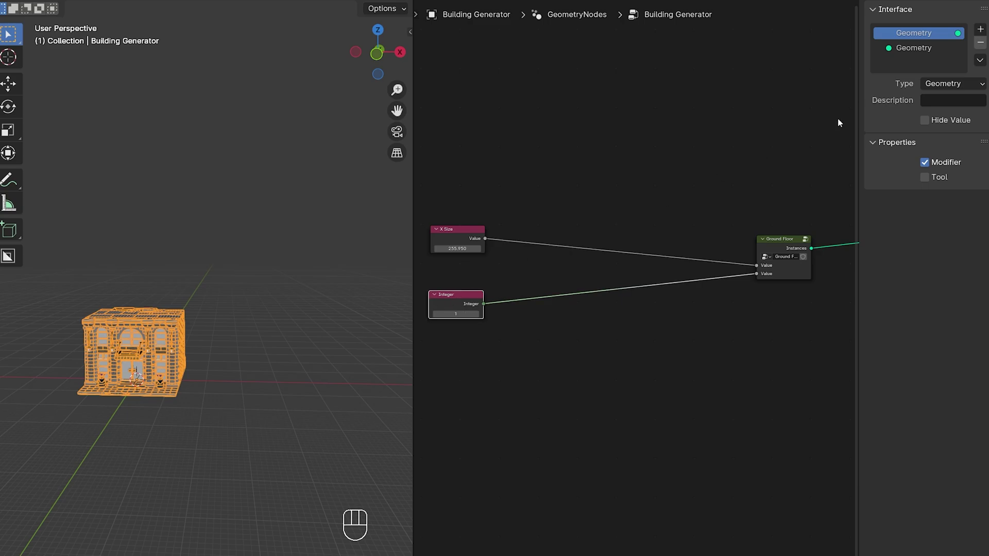
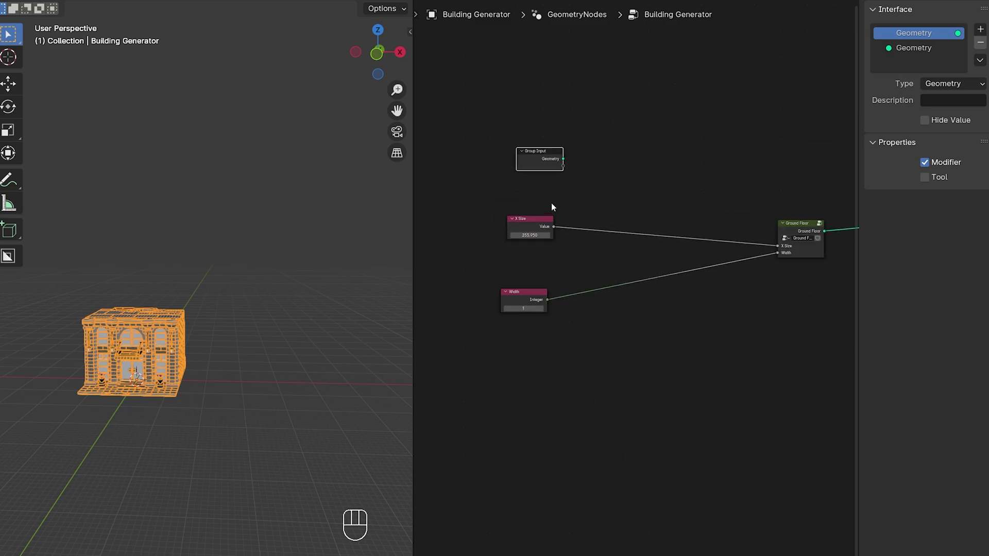
Expose X Size and Width on the main Group Input wired into the Ground Floor group.
{"action": "left_click", "coordinate": [641, 197]}
{"action": "left_click", "coordinate": [500, 135]}
{"action": "left_click_drag", "start_coordinate": [521, 233], "coordinate": [542, 231]}
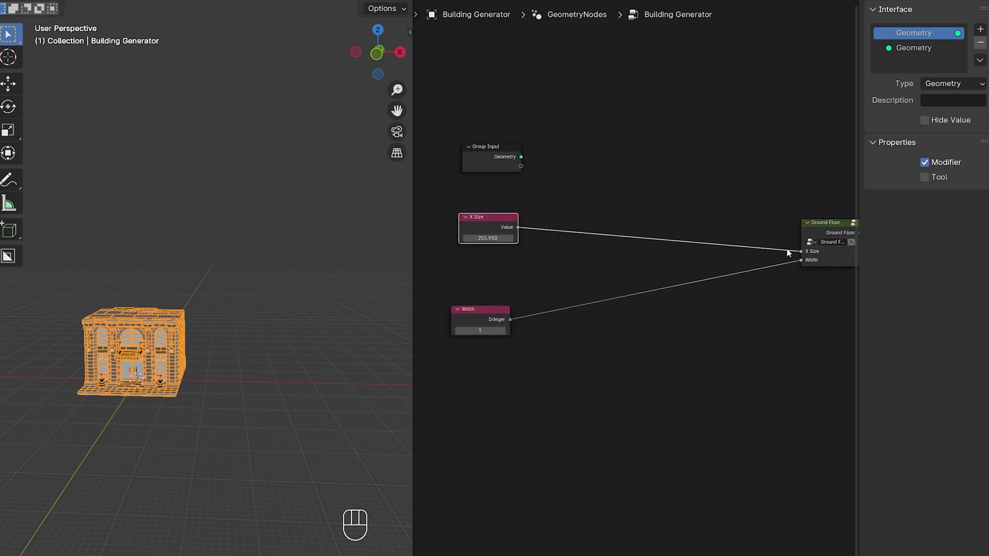
{"action": "left_click_drag", "start_coordinate": [803, 256], "coordinate": [535, 189]}
{"action": "left_click_drag", "start_coordinate": [793, 253], "coordinate": [523, 172]}
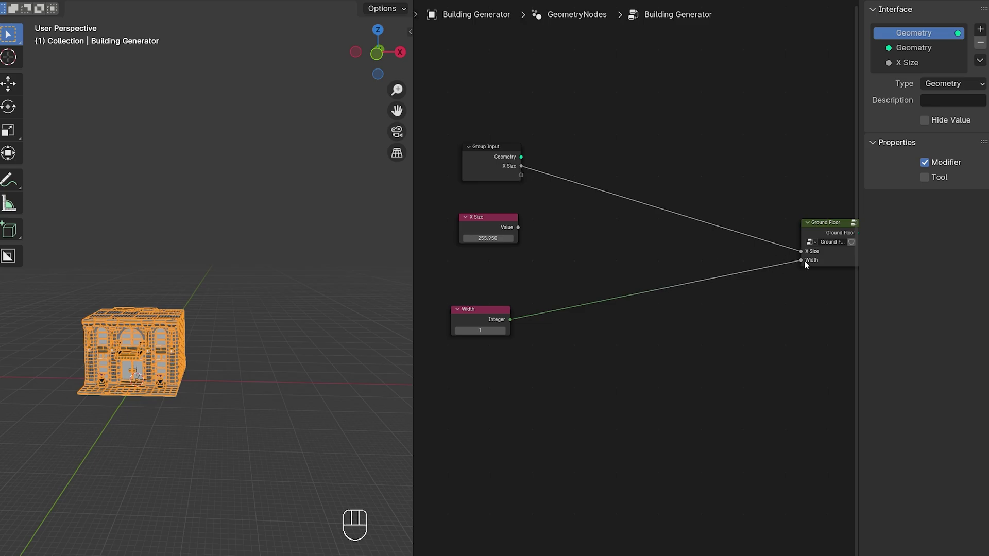
{"action": "left_click", "coordinate": [787, 268]}
{"action": "left_click_drag", "start_coordinate": [795, 264], "coordinate": [521, 195]}
Set the Width interface socket's type to Integer.
{"action": "left_click", "coordinate": [496, 179]}
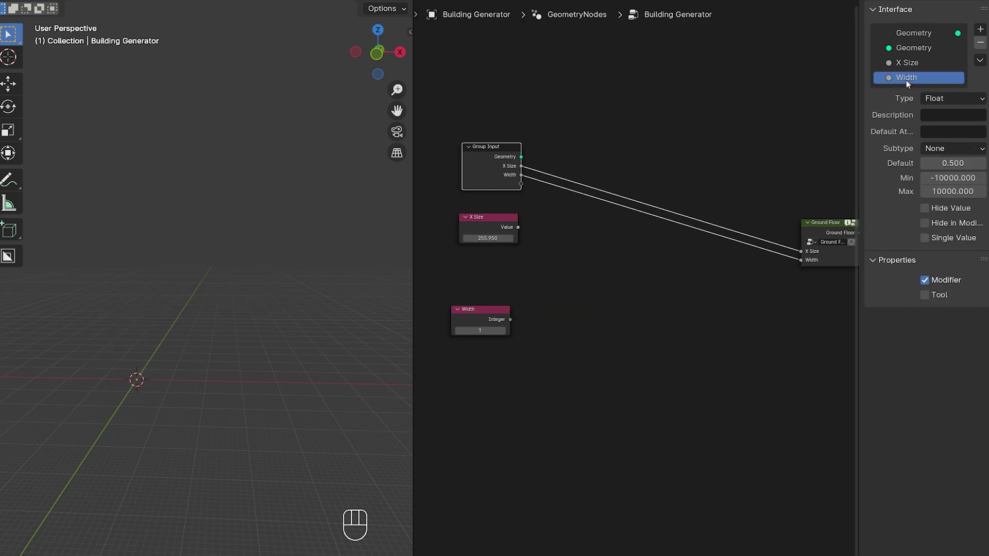
{"action": "left_click_drag", "start_coordinate": [962, 105], "coordinate": [953, 180]}
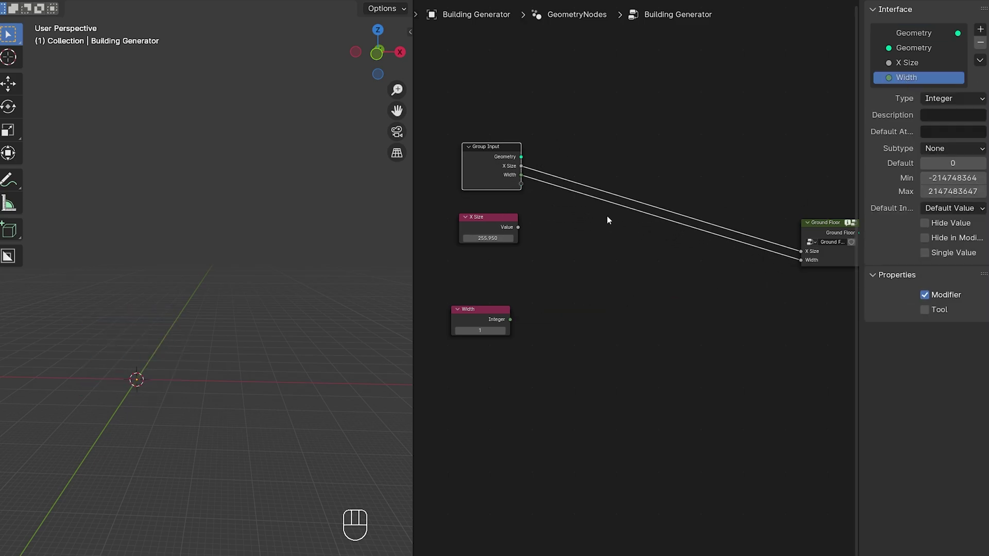
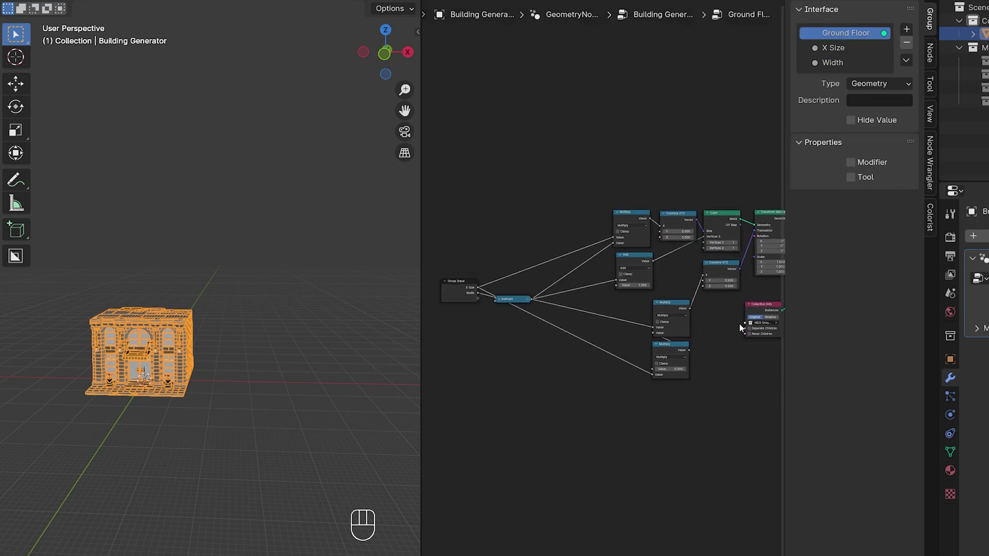
Expose a Ground Collection input on the main Group Input feeding the Ground Floor group.
{"action": "left_click", "coordinate": [748, 327]}
{"action": "left_click_drag", "start_coordinate": [723, 338], "coordinate": [477, 306]}
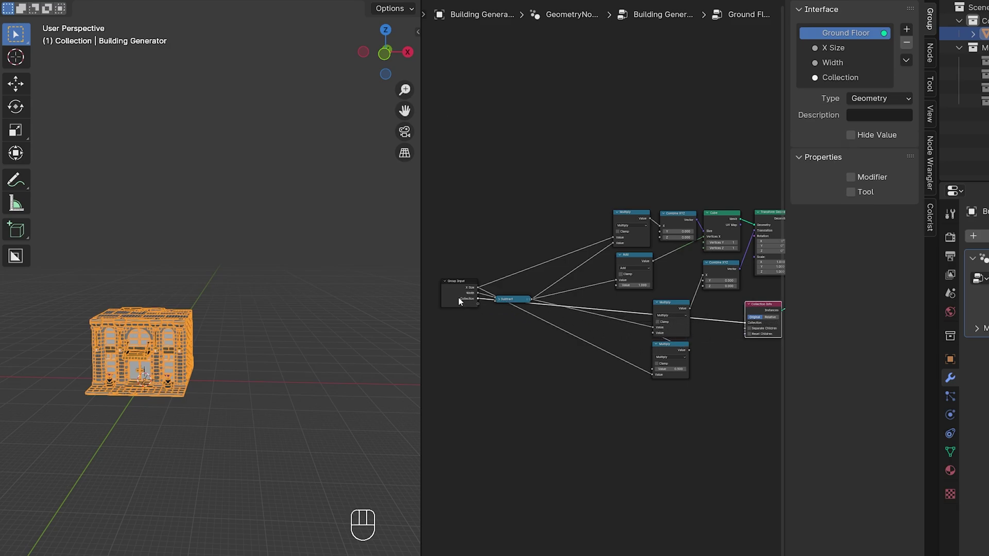
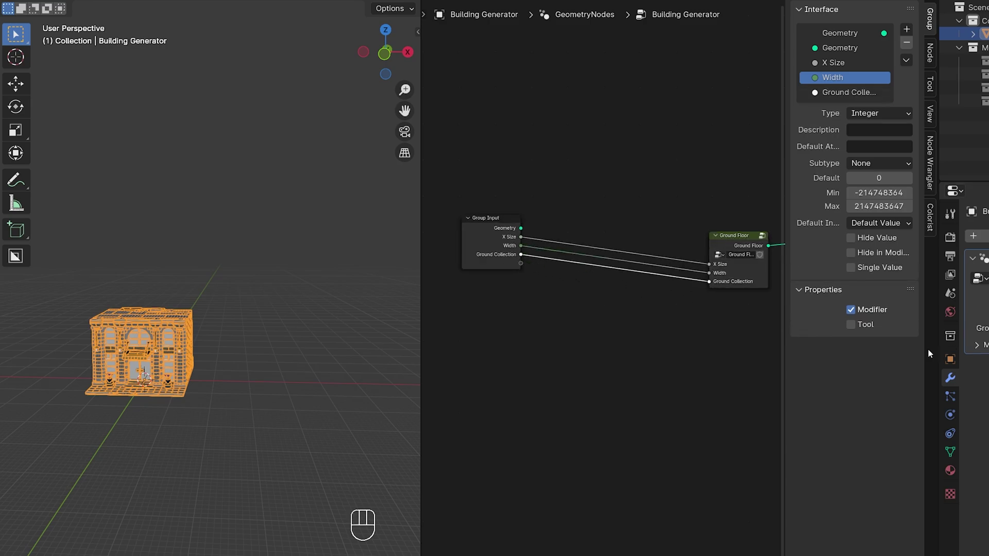
{"action": "left_click", "coordinate": [845, 54]}
Remove the unused Geometry socket and make the duplicated group a single-user copy named Floors.
{"action": "left_click", "coordinate": [908, 46]}
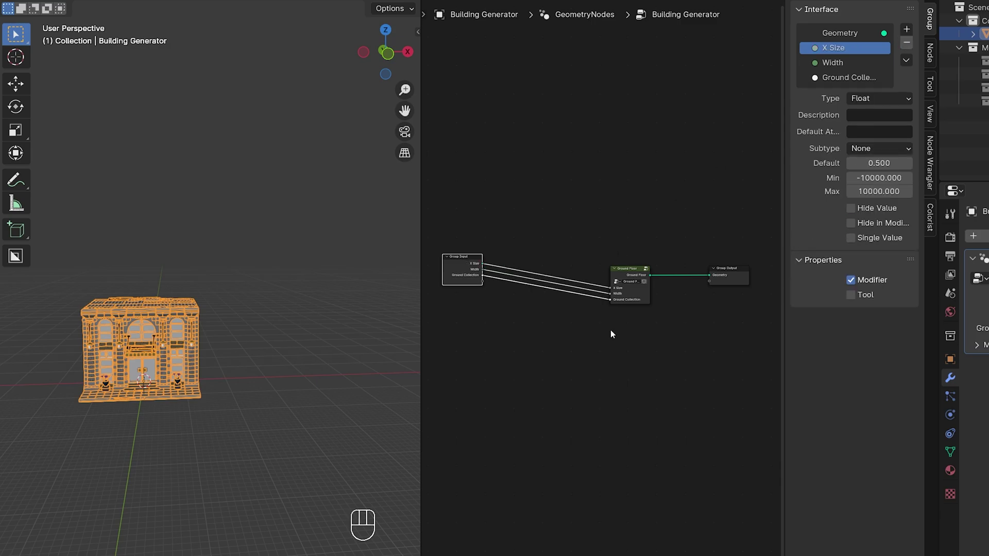
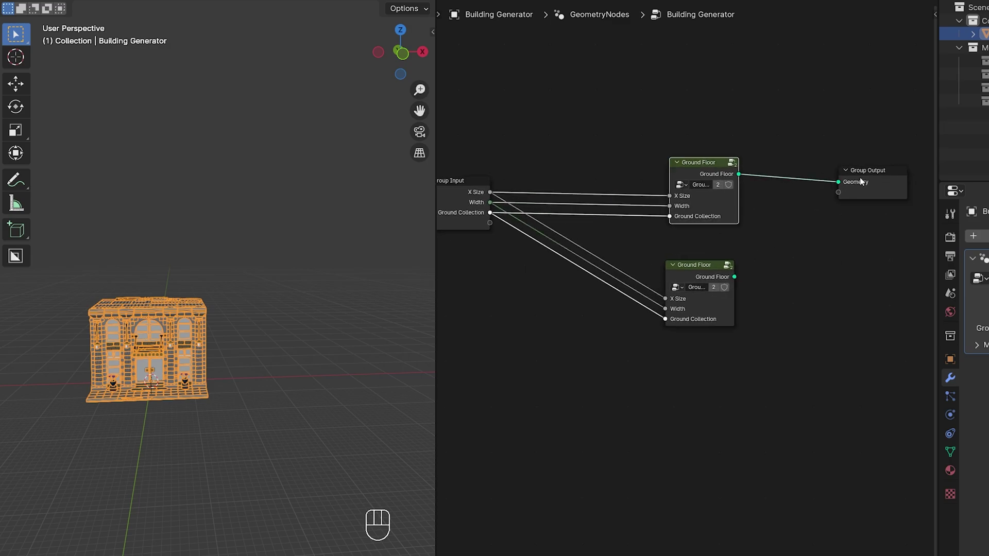
{"action": "left_click", "coordinate": [871, 177]}
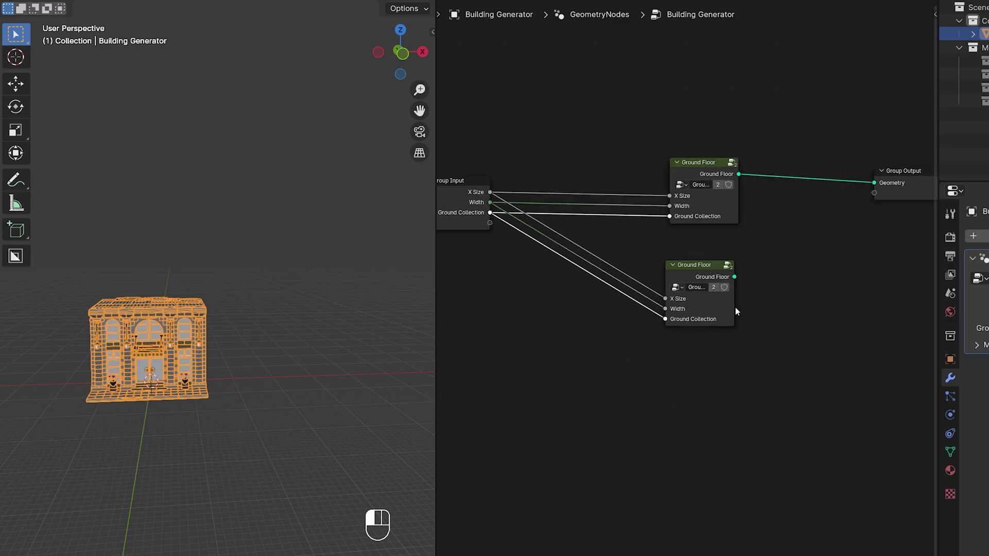
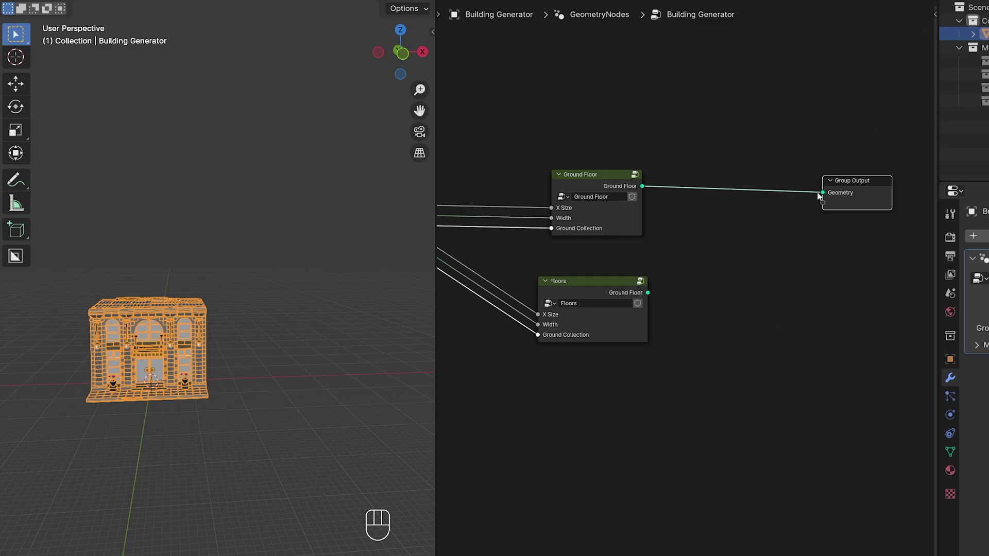
Join Floors and Ground Floor through a Join Geometry node into the Group Output.
{"action": "right_click", "coordinate": [610, 287]}
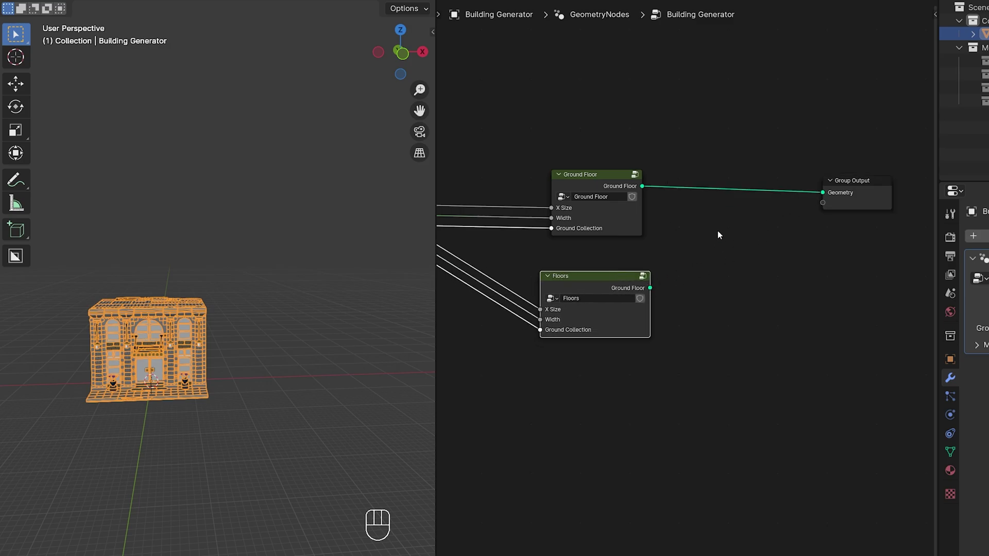
{"action": "key", "text": "shift+a"}
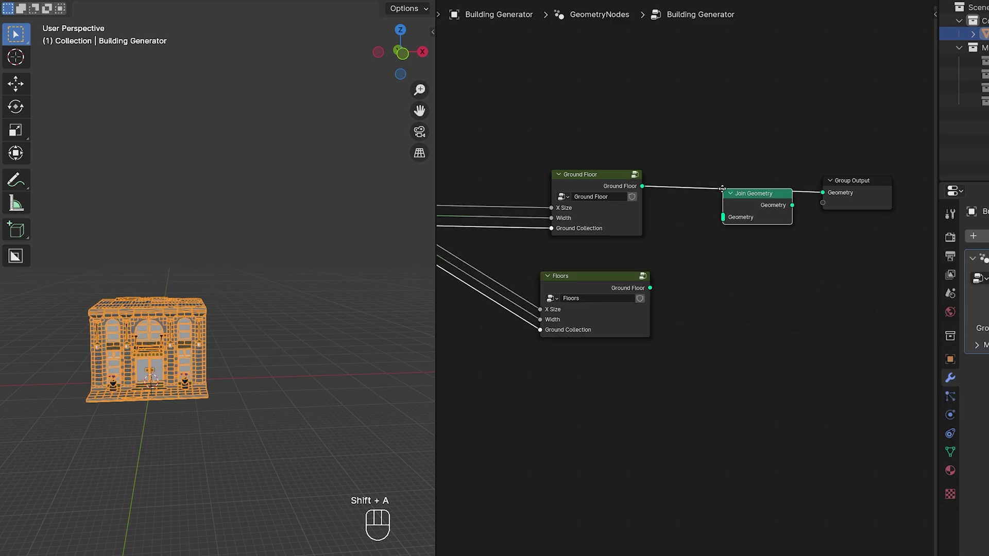
{"action": "right_click", "coordinate": [653, 294]}
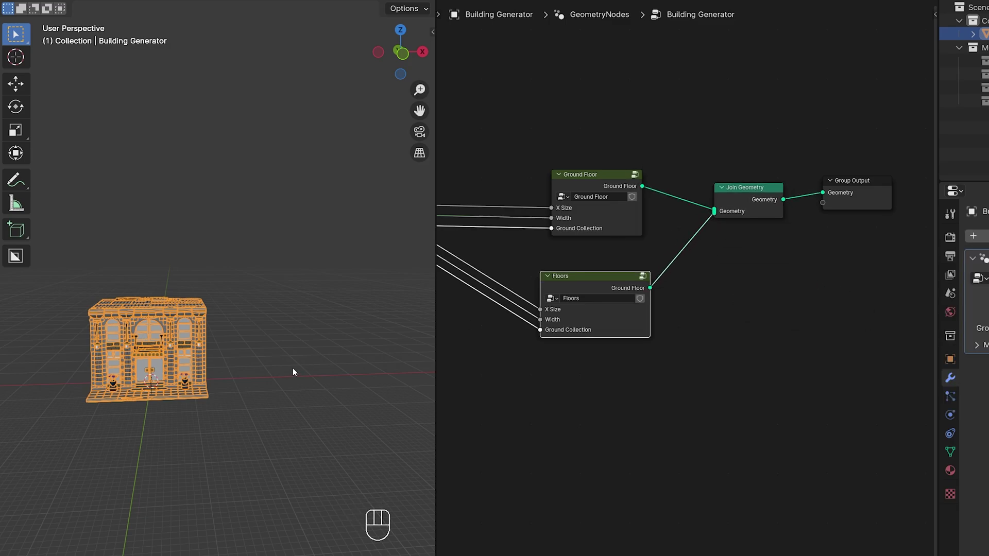
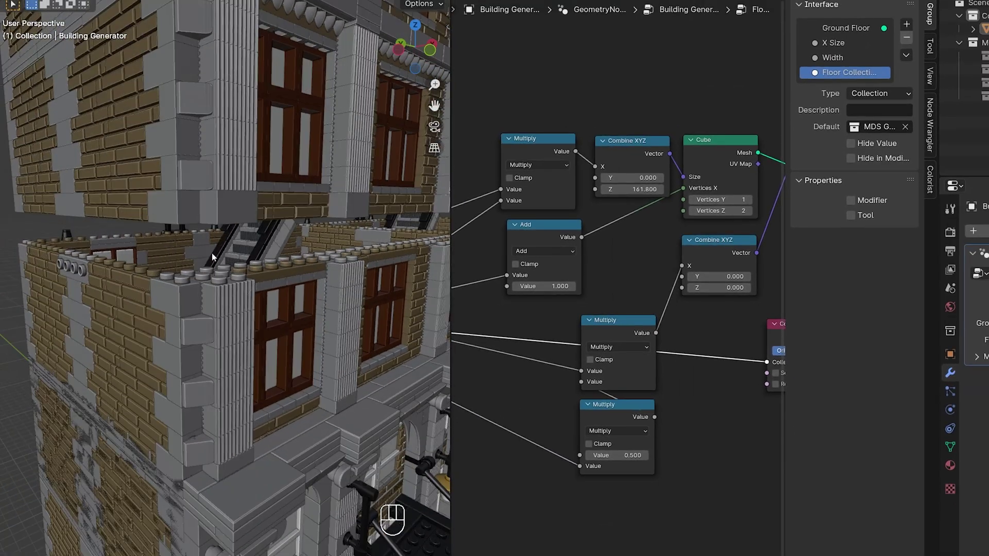
Check the vertically stacked floor pieces from the side orthographic view (numpad 3).
{"action": "key", "text": "KP_3"}
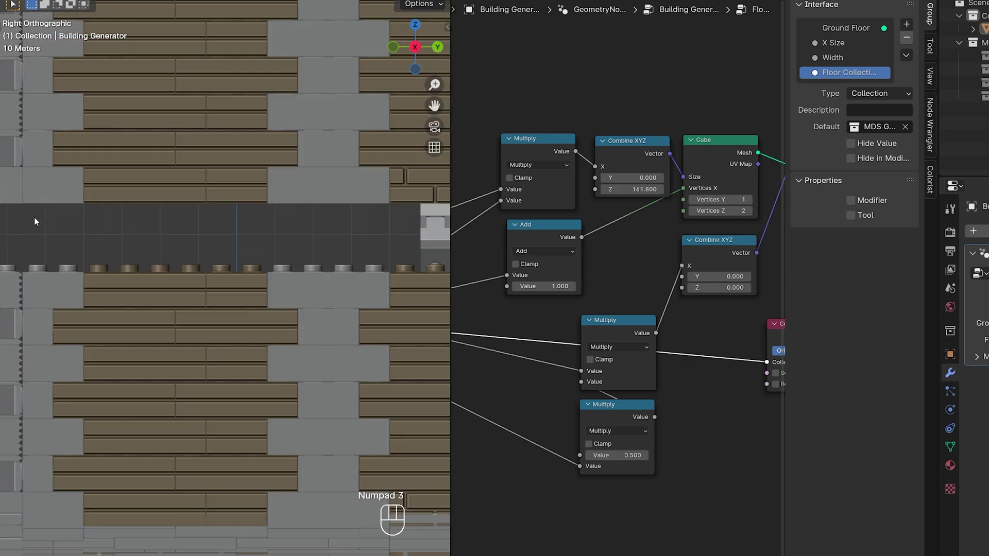
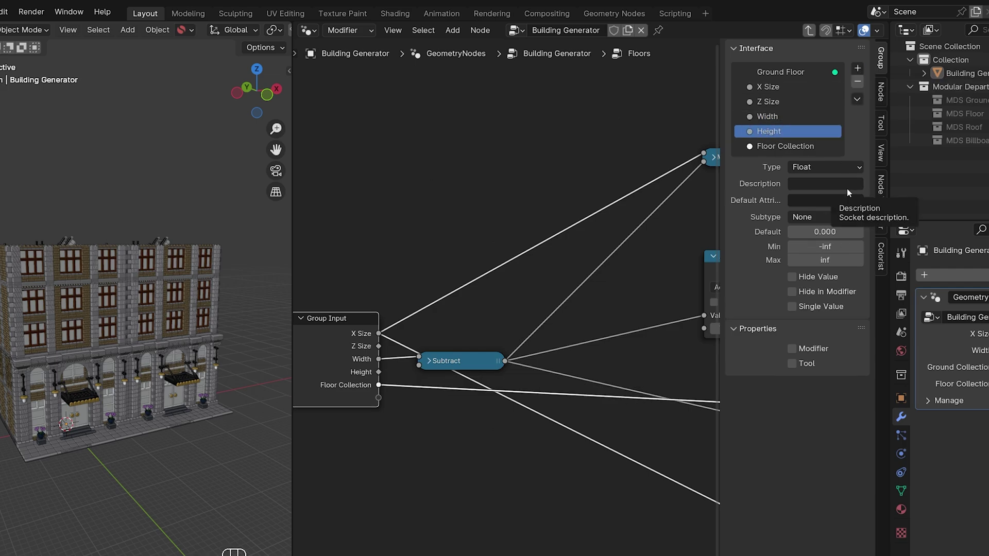
Set both the Height and Width interface sockets to Integer type.
{"action": "left_click_drag", "start_coordinate": [814, 167], "coordinate": [818, 245]}
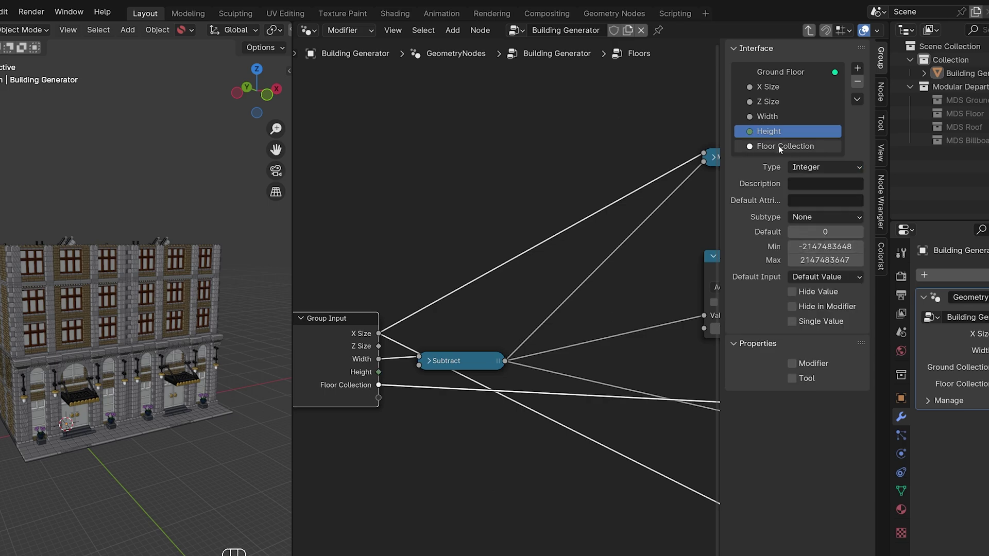
{"action": "left_click", "coordinate": [771, 120]}
{"action": "left_click_drag", "start_coordinate": [807, 172], "coordinate": [787, 249]}
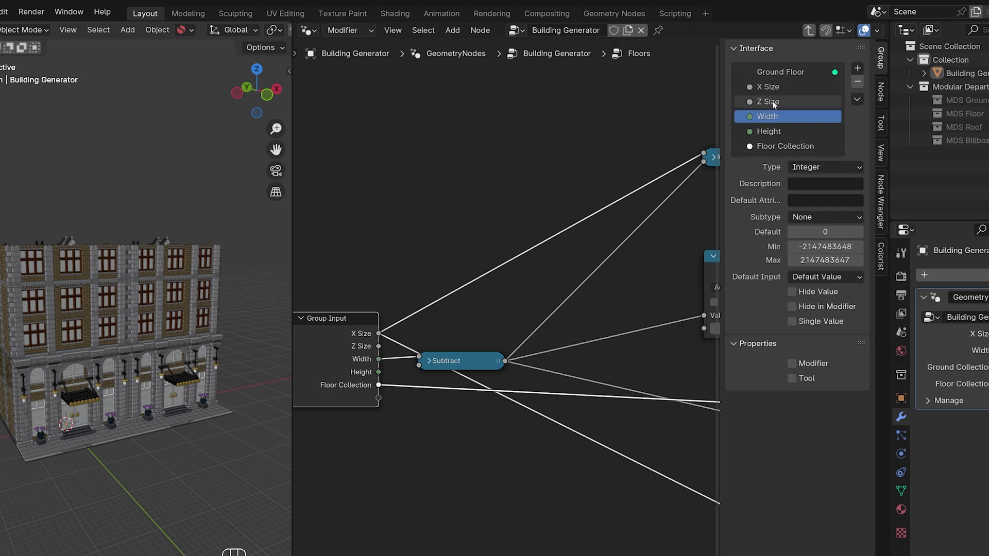
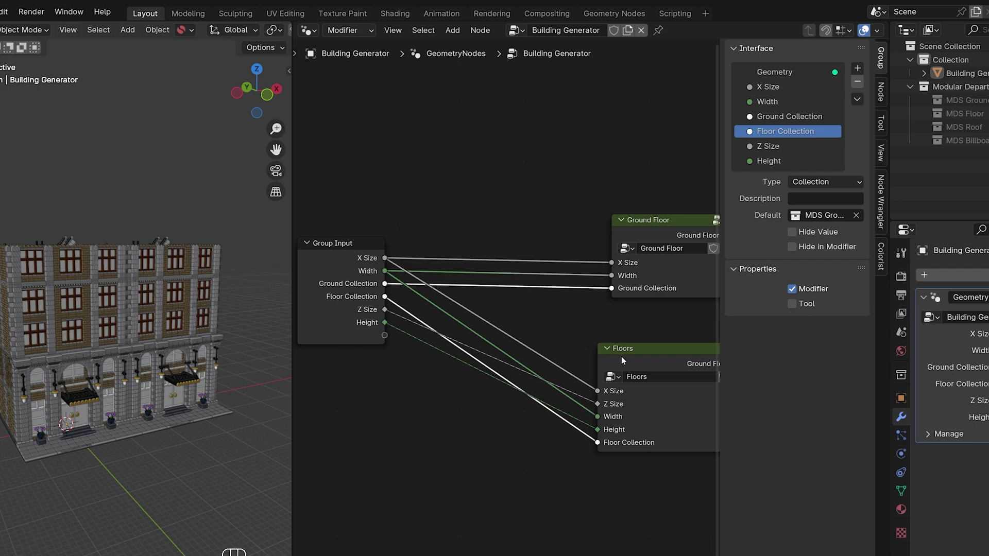
Reorder the modifier's interface sockets so the size inputs come first.
{"action": "left_click", "coordinate": [771, 150]}
{"action": "left_click", "coordinate": [774, 163]}
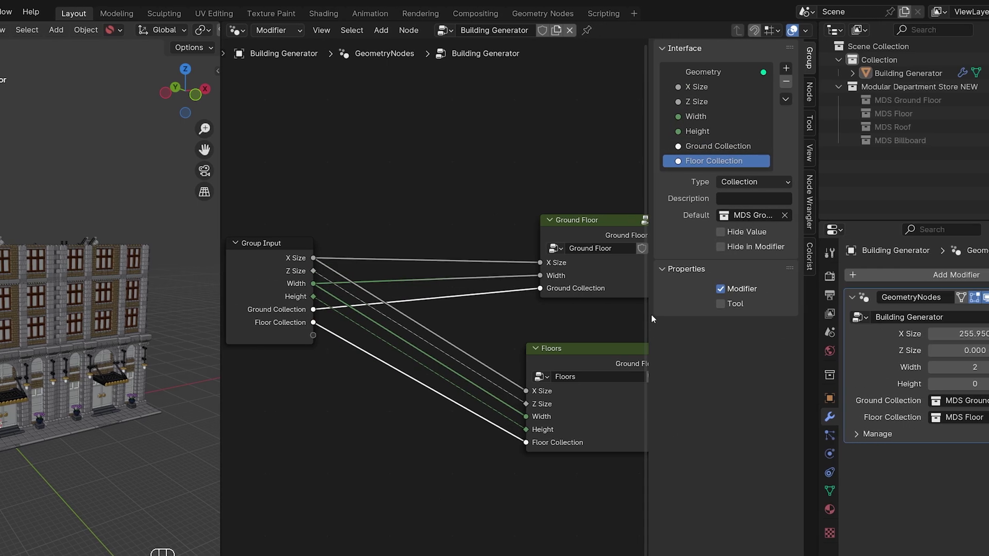
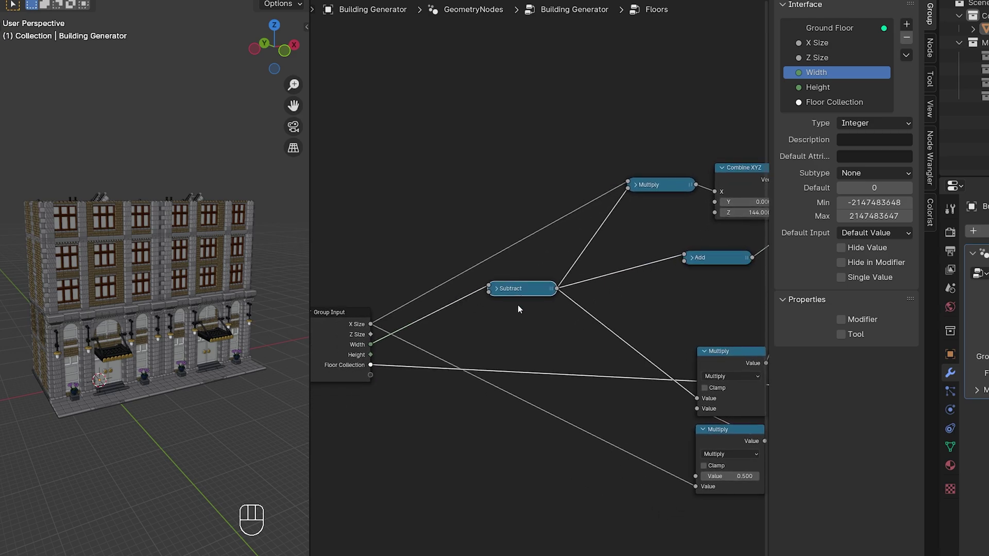
Duplicate the Subtract node inside Floors to drive the floor count from Height.
{"action": "key", "text": "shift+d"}
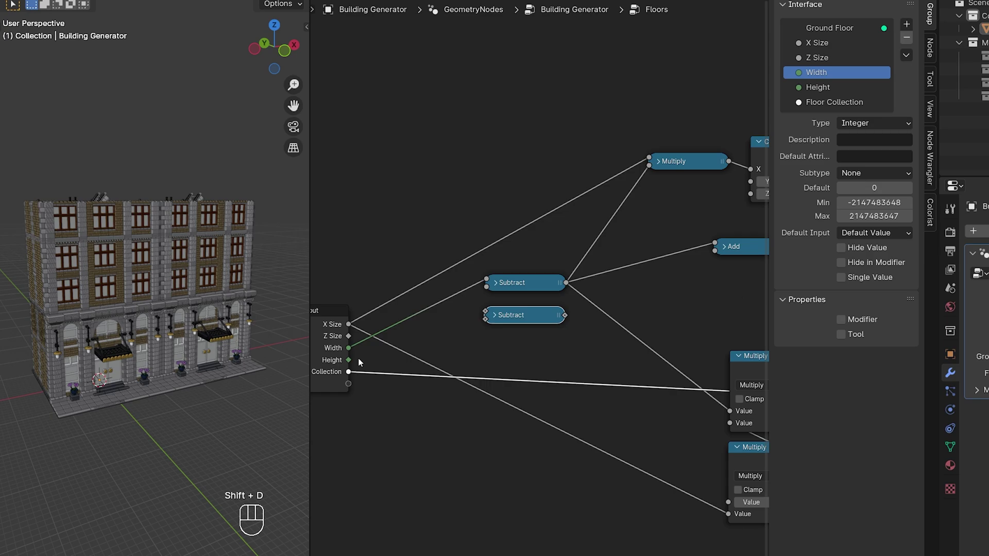
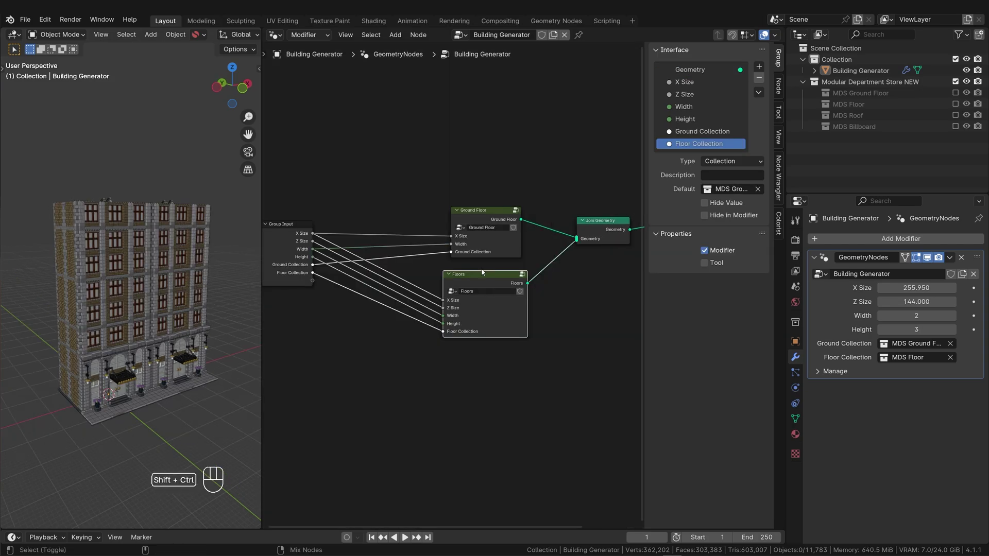
Duplicate the Floors group node as a separate copy to become the Roof group.
{"action": "key", "text": "ctrl+shift+d"}
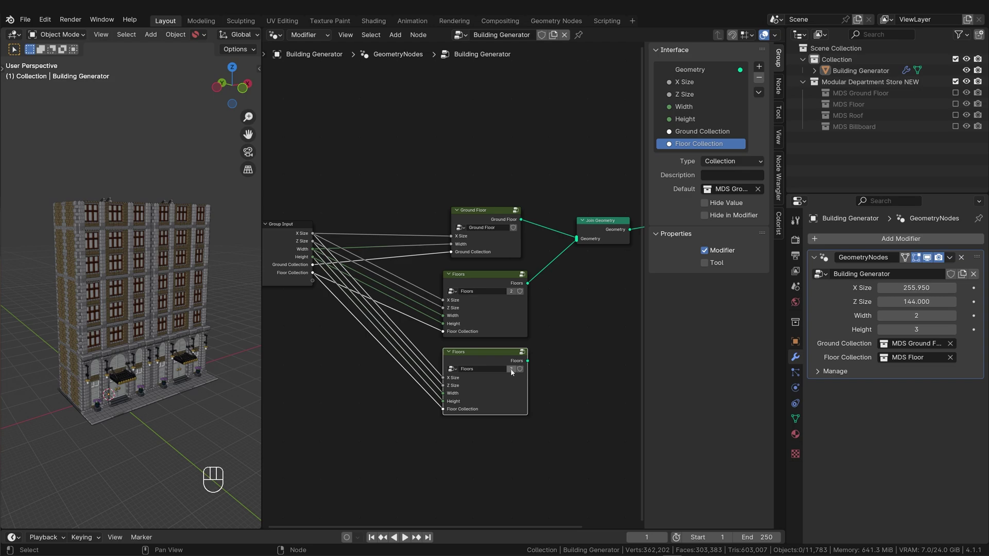
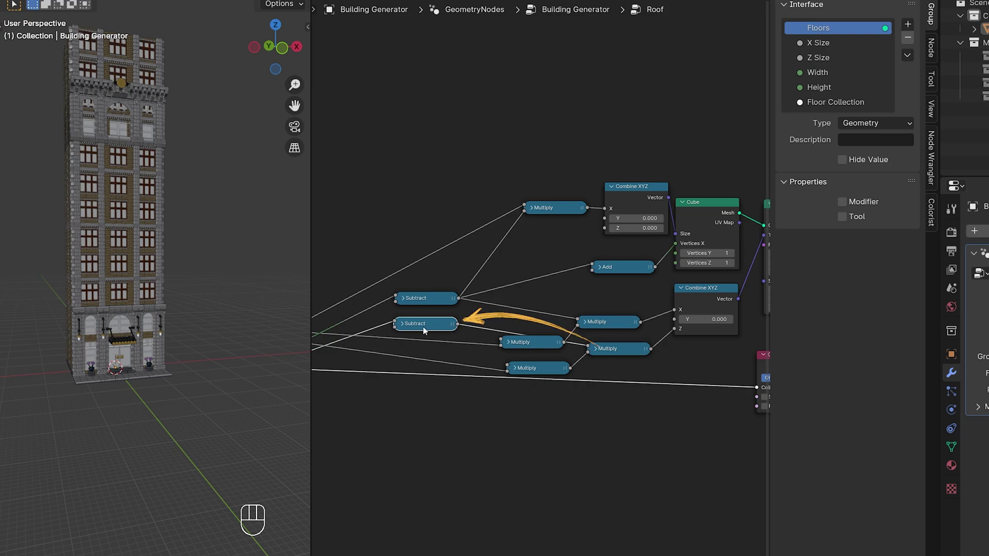
Remove the extra Multiply node from the Roof group's height offset.
{"action": "left_click", "coordinate": [533, 371]}
{"action": "key", "text": "Delete"}
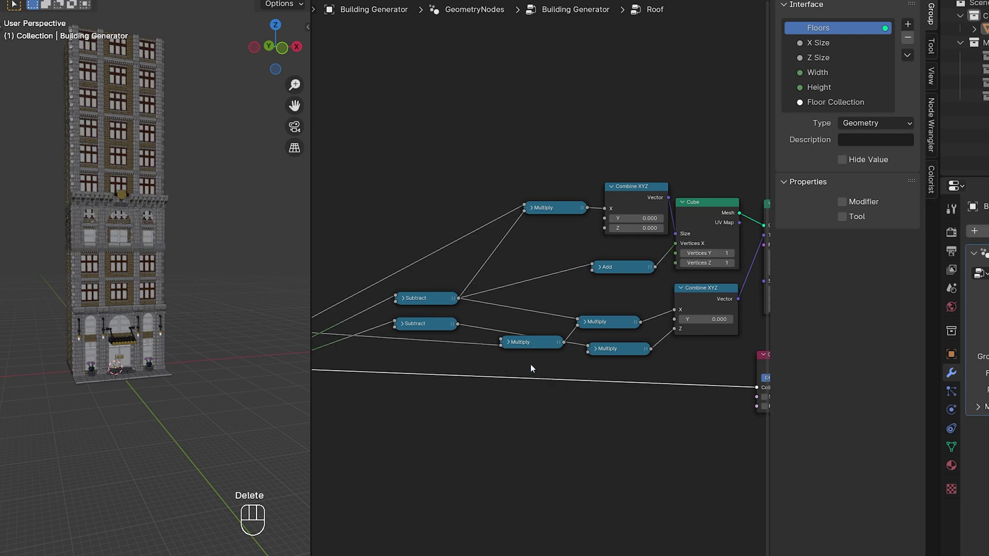
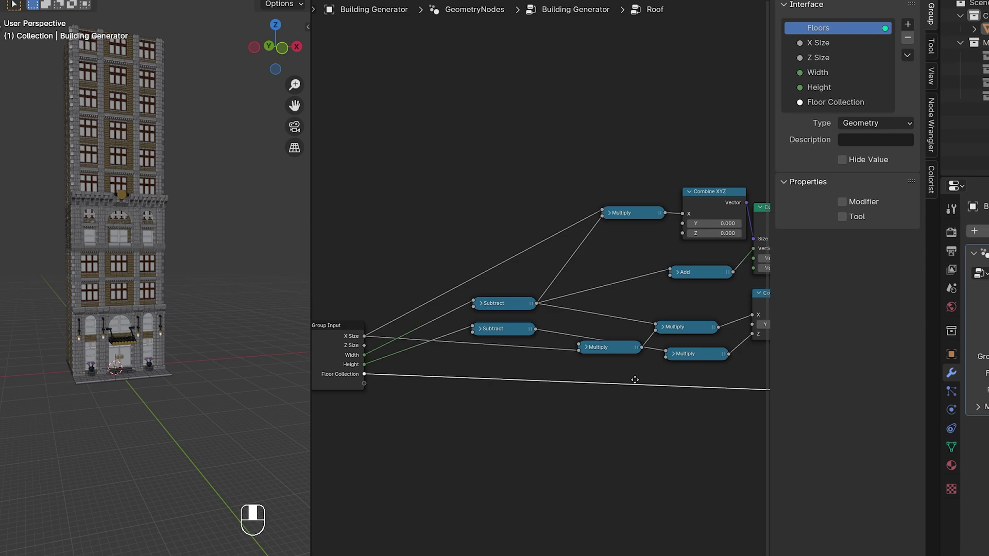
Rewire Height and Z Size into the roof offset so the roof sits above all floors.
{"action": "left_click", "coordinate": [360, 350]}
{"action": "left_click_drag", "start_coordinate": [373, 355], "coordinate": [657, 362]}
{"action": "left_click_drag", "start_coordinate": [159, 198], "coordinate": [176, 276]}
{"action": "left_click_drag", "start_coordinate": [165, 280], "coordinate": [195, 288]}
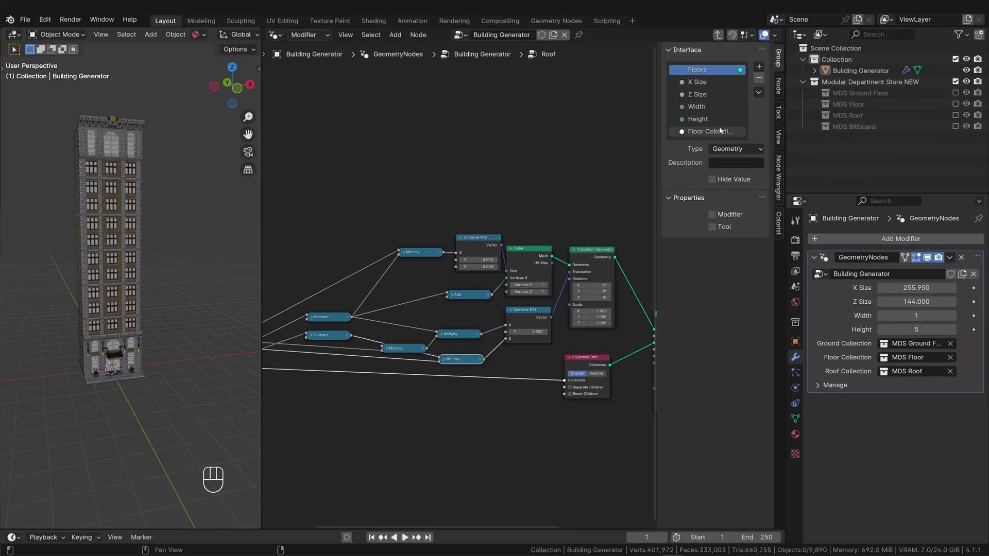
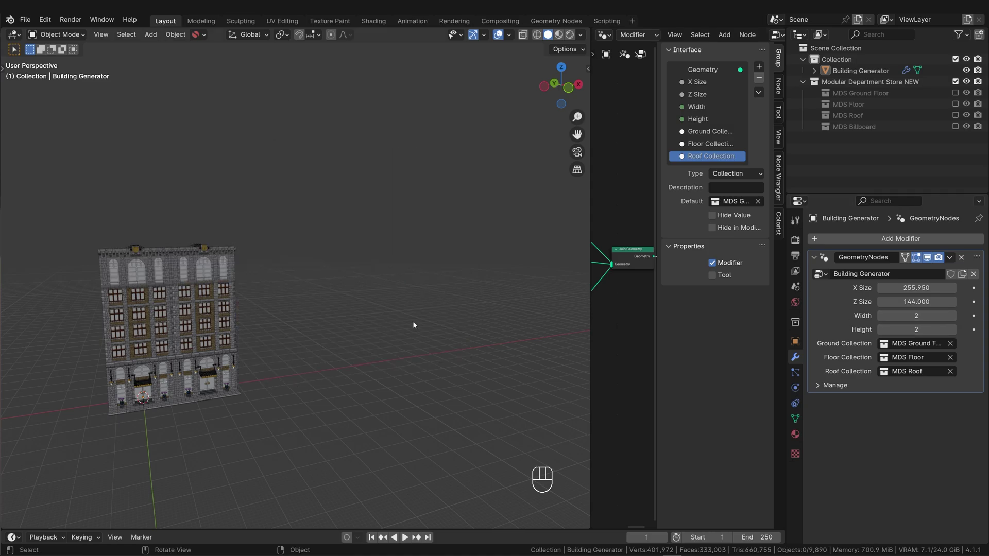
Orbit and zoom the viewport to inspect the Width 2, Height 2 building from the front.
{"action": "left_click_drag", "start_coordinate": [305, 324], "coordinate": [267, 293]}
{"action": "middle_click", "coordinate": [243, 298]}
{"action": "left_click_drag", "start_coordinate": [320, 295], "coordinate": [321, 305]}
{"action": "left_click_drag", "start_coordinate": [354, 318], "coordinate": [274, 326]}
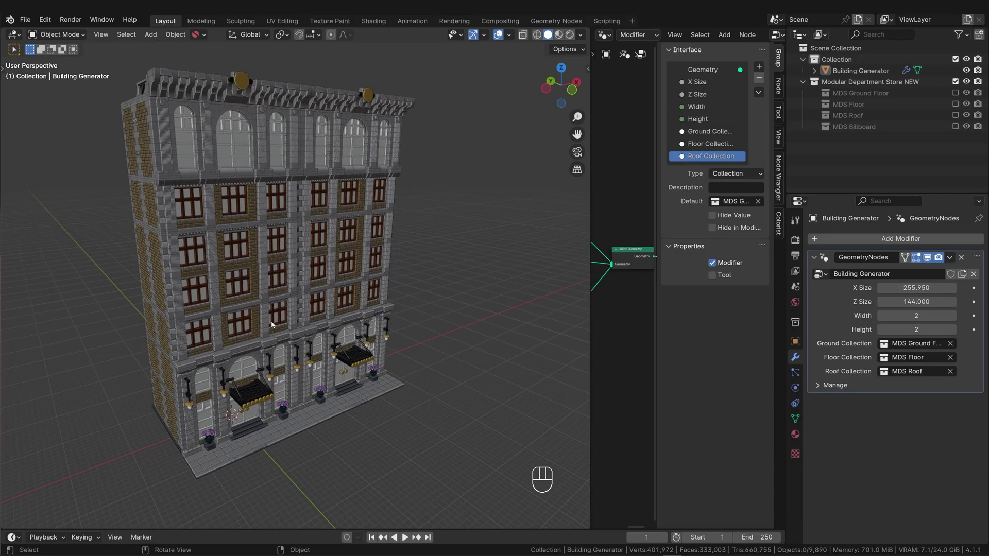